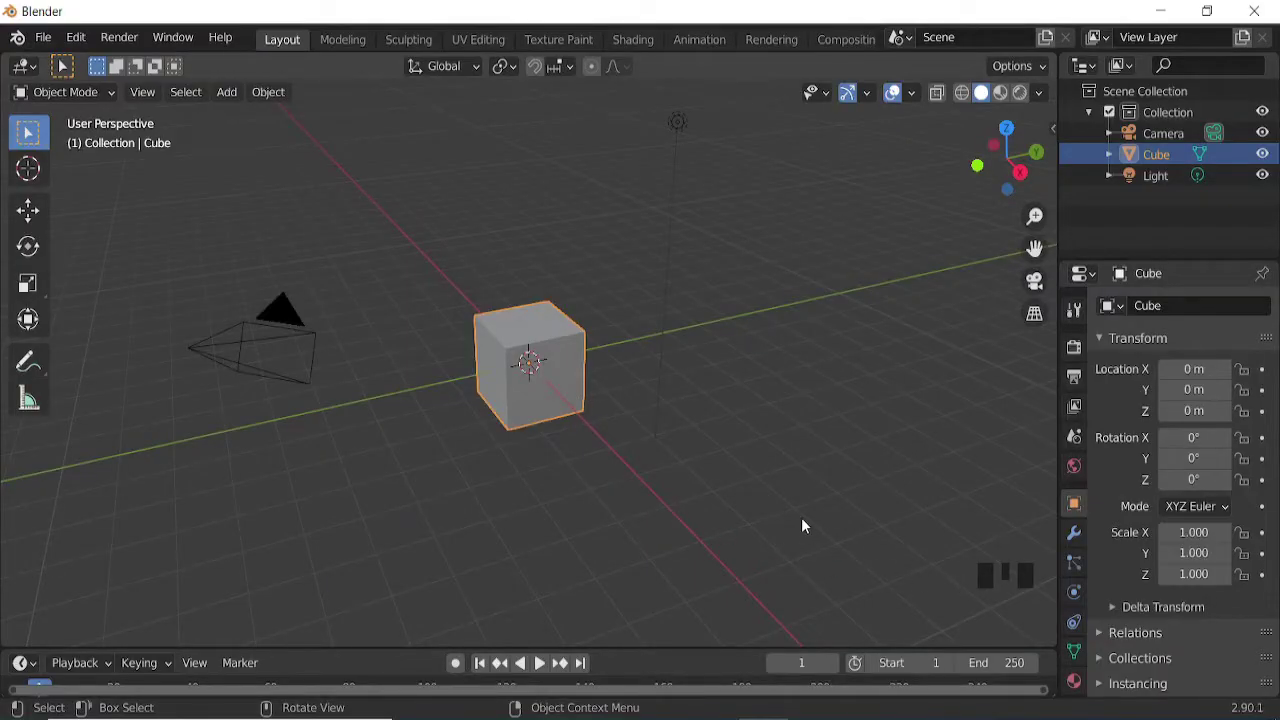
Step: Delete the default camera, cube and light, add a fresh cube and begin scaling it
key(a)
key(x)
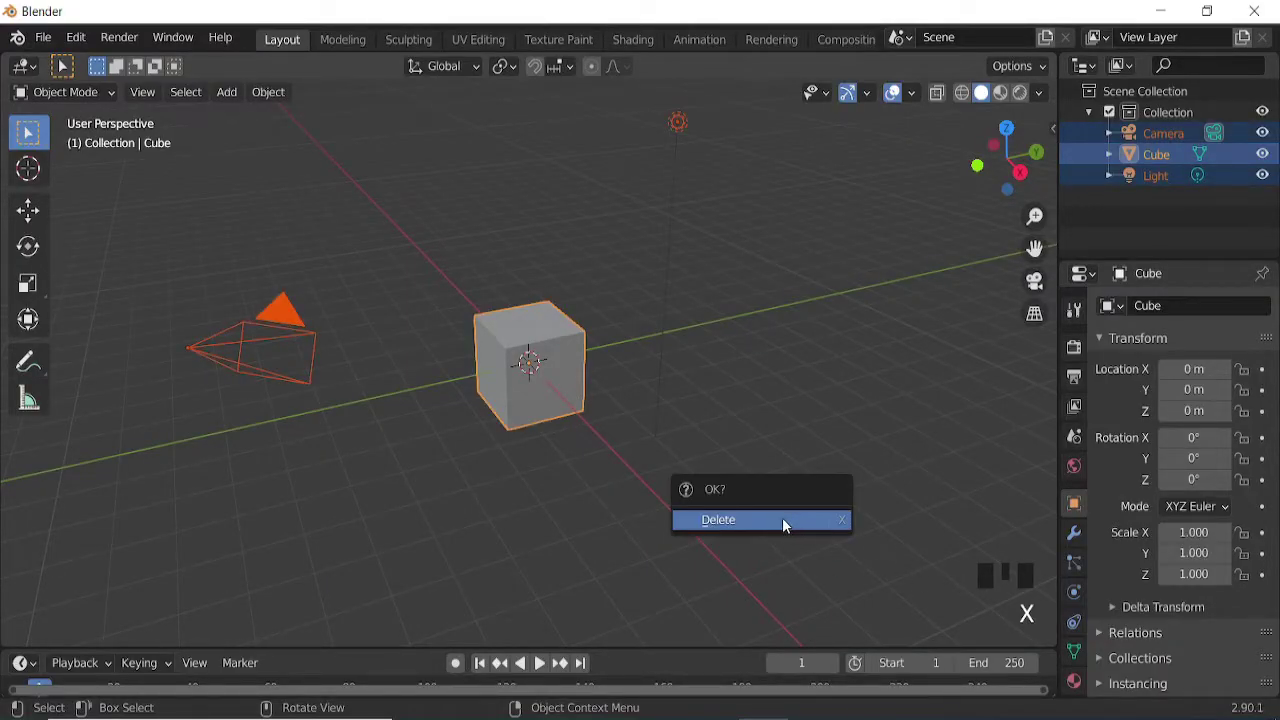
key(shift+a)
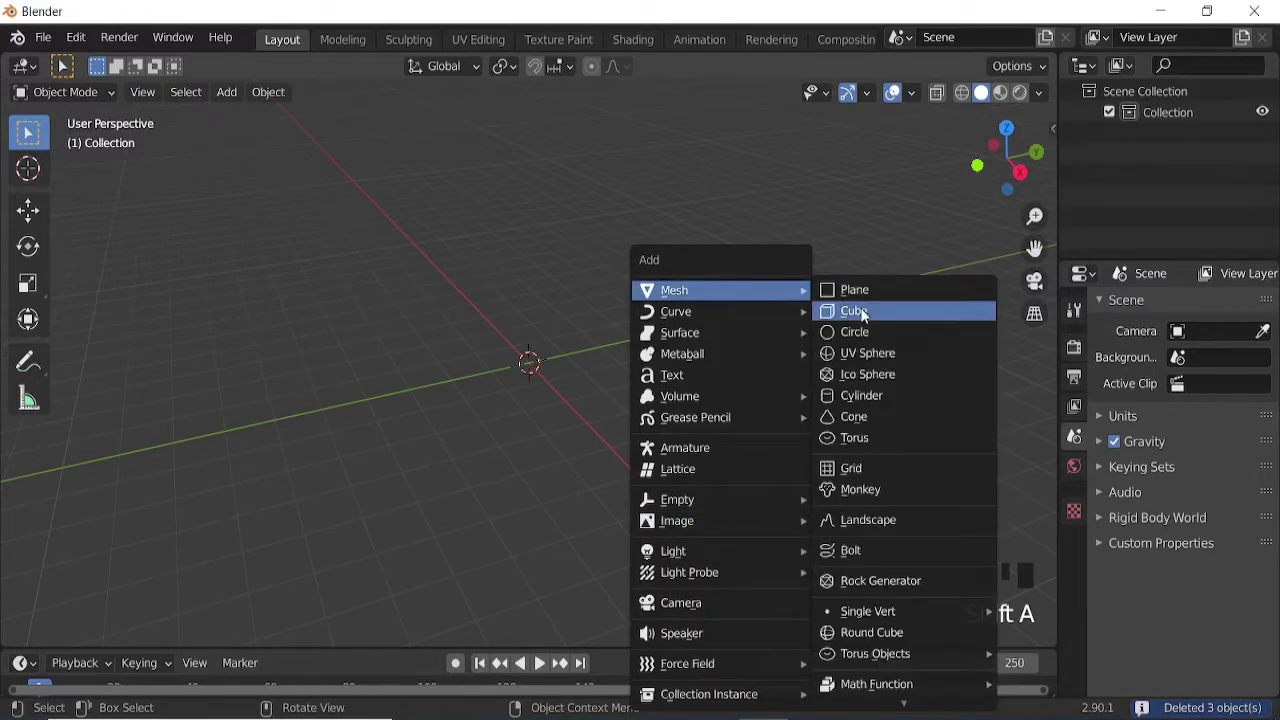
key(s)
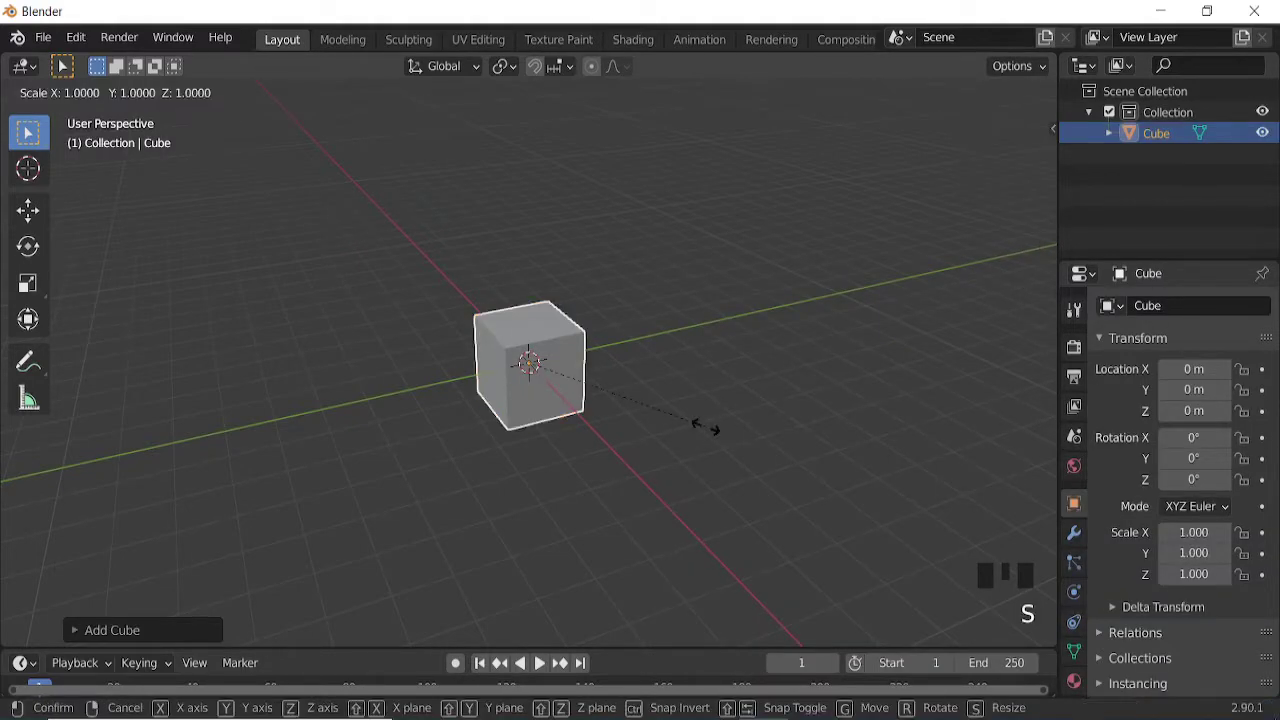
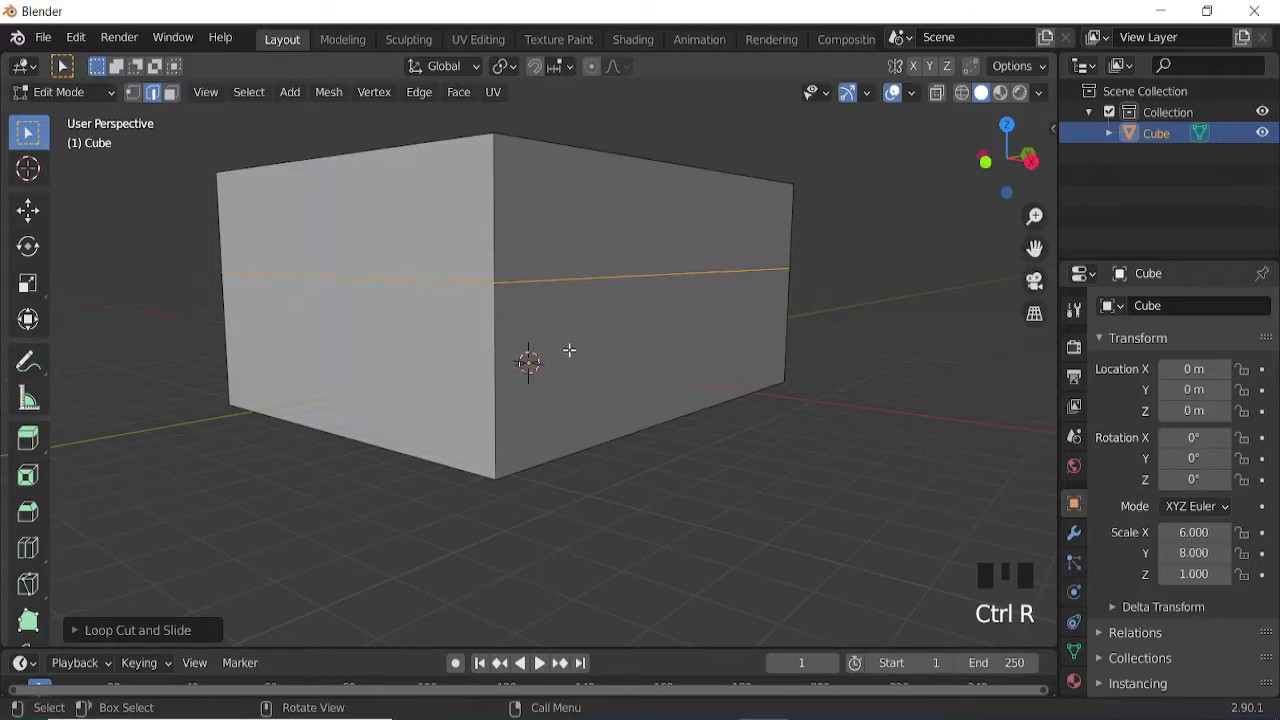
Step: Bevel the middle horizontal loop into a wide band and move it up the wall
key(ctrl+b)
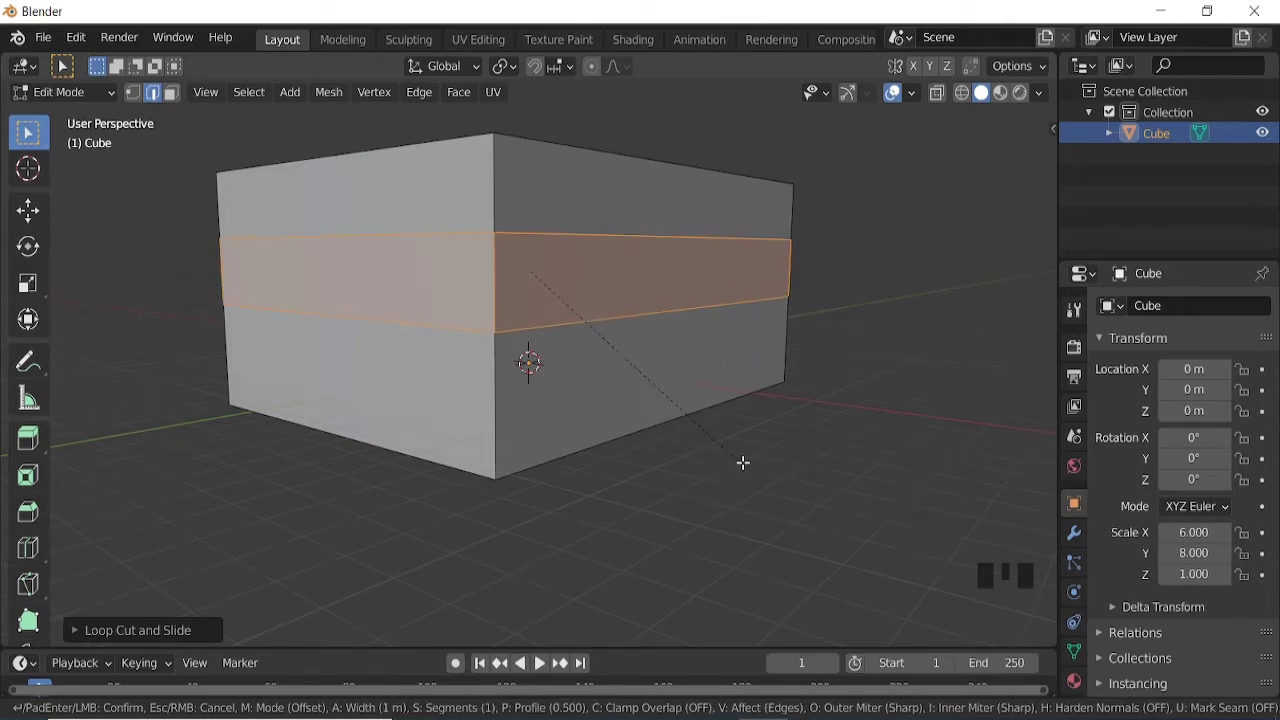
key(g)
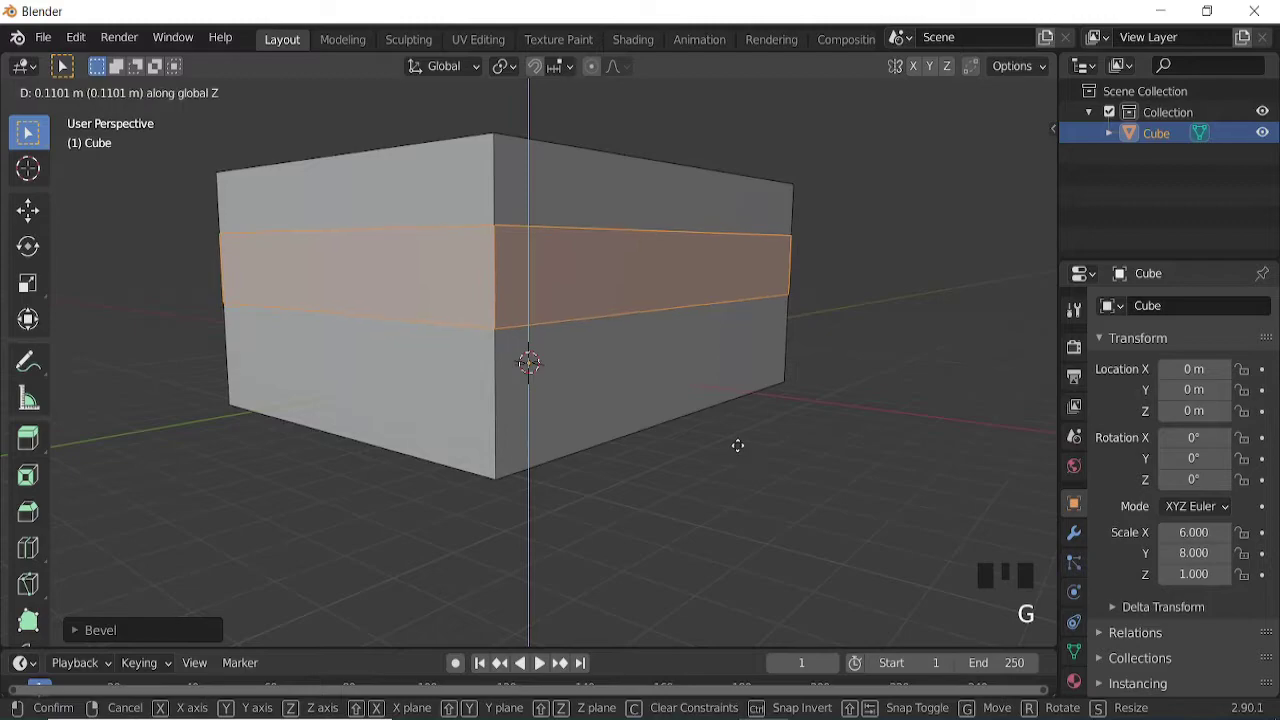
Step: Add vertical loop cuts with Ctrl+R and slide them to outline the two window openings
key(ctrl+r)
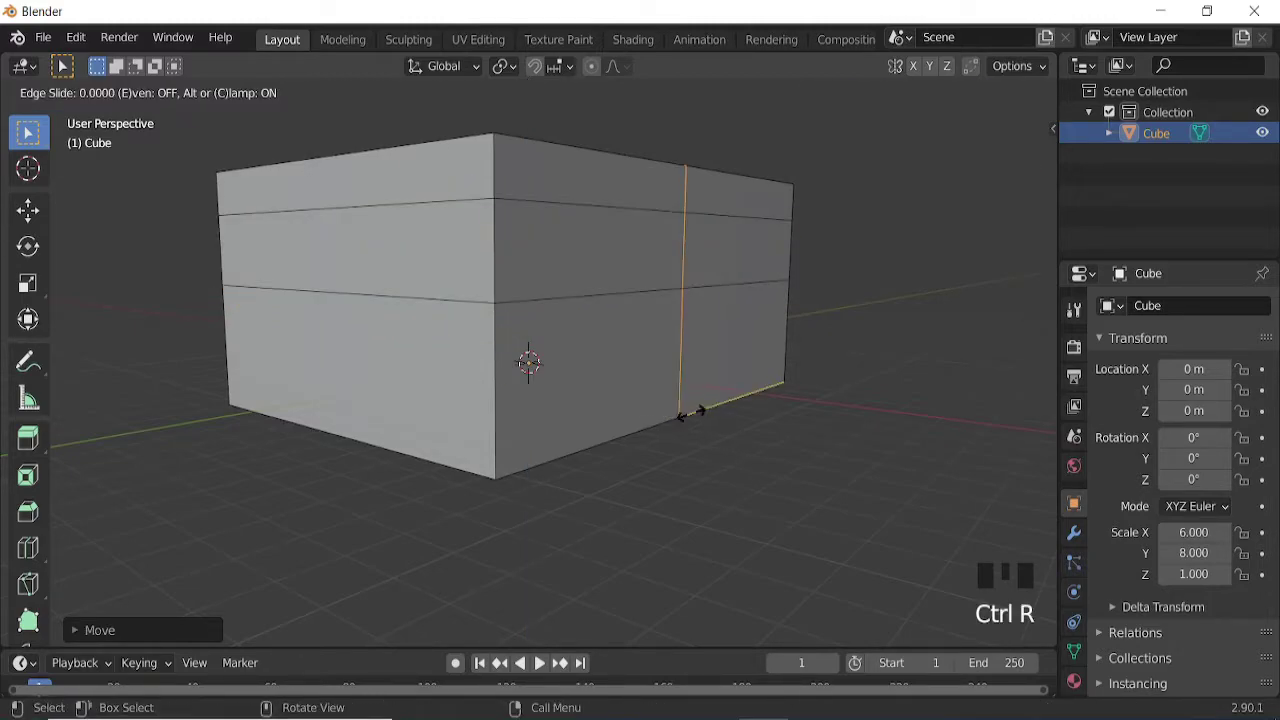
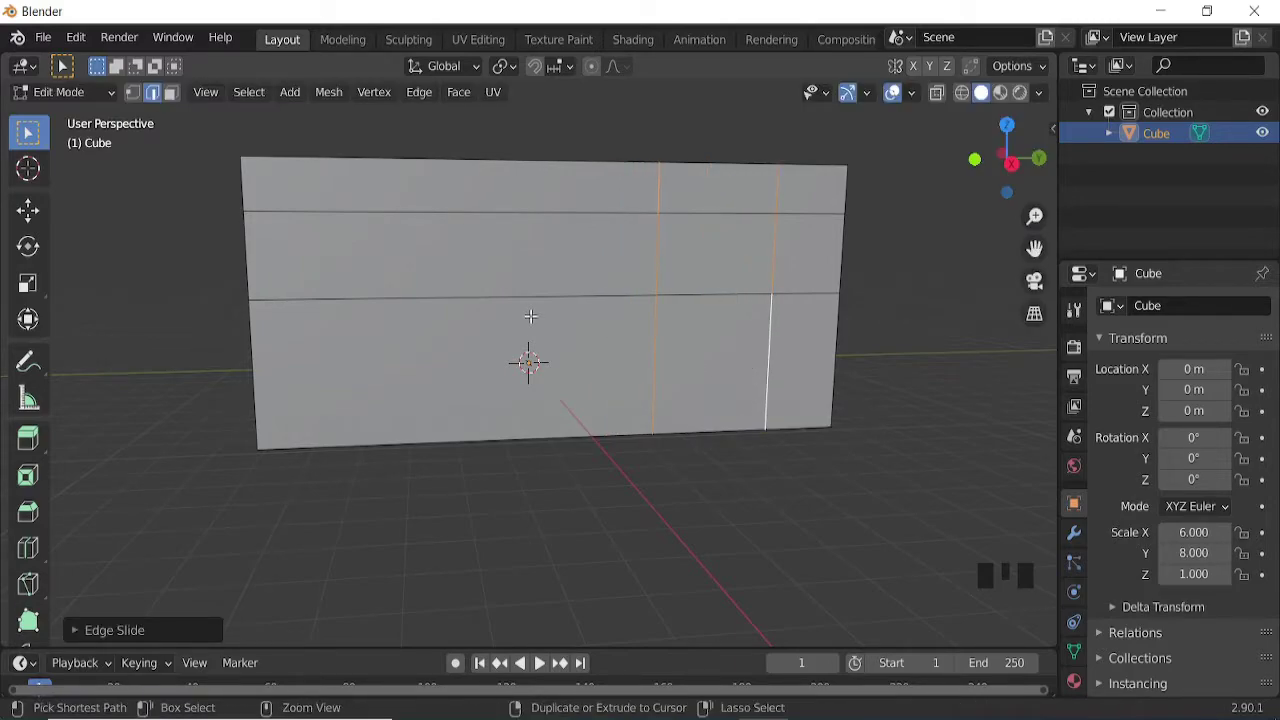
key(ctrl+r)
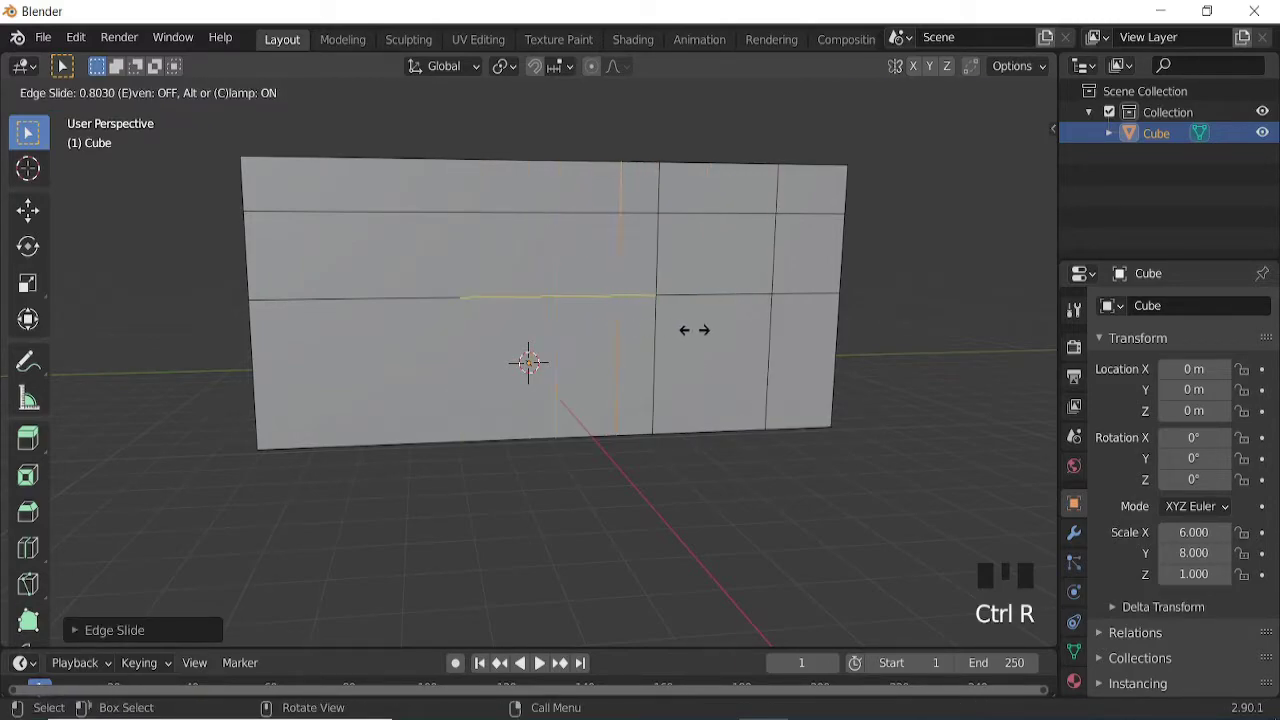
key(ctrl+r)
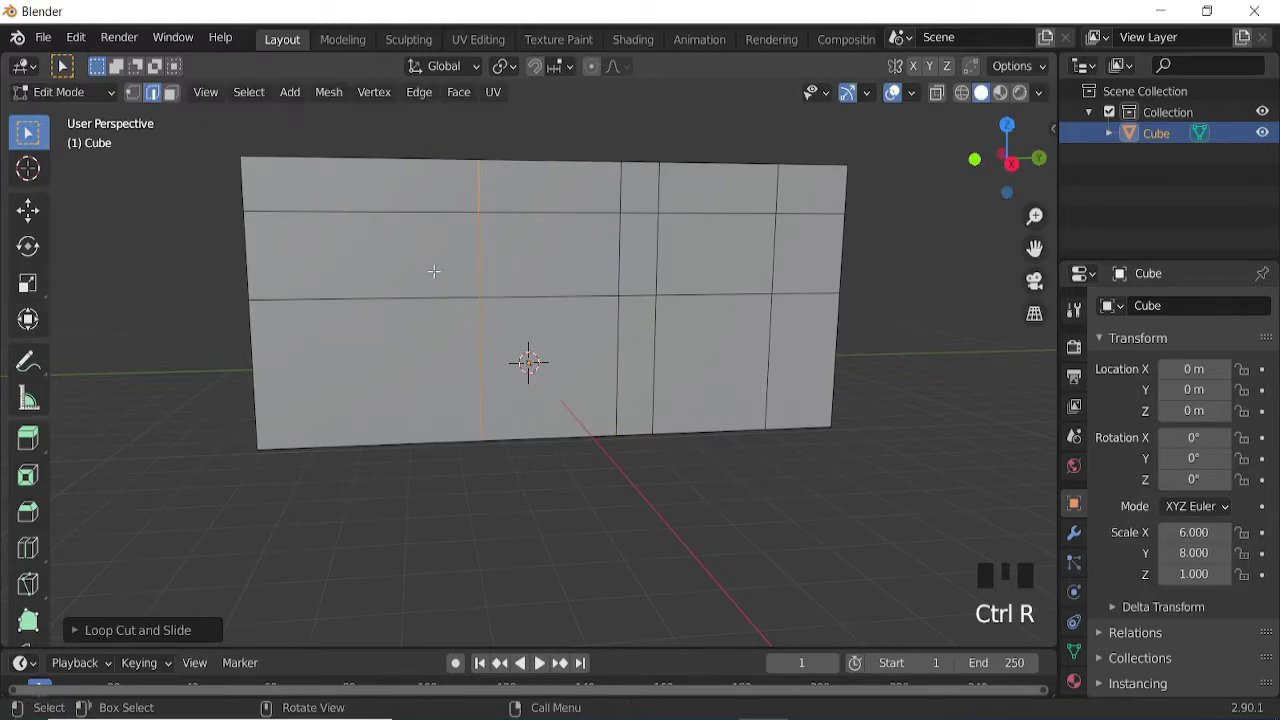
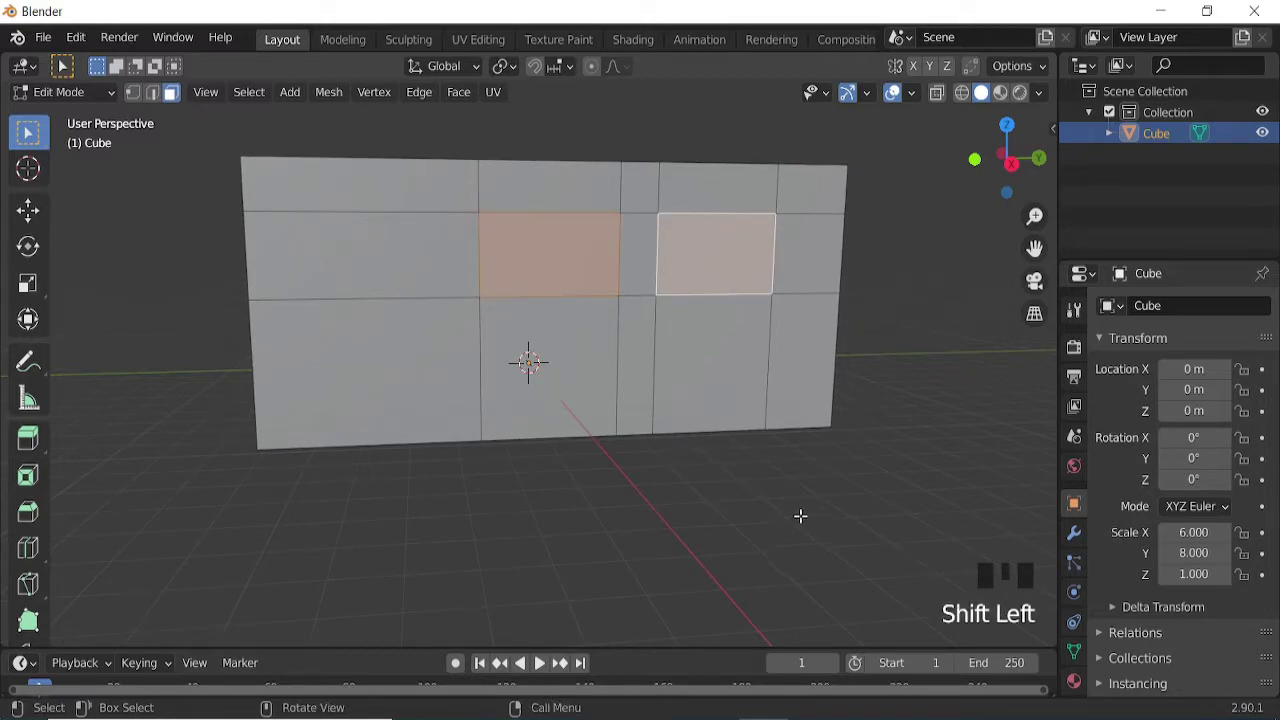
Step: Separate the two window faces into their own object Cube.001 and return to editing the box
key(p)
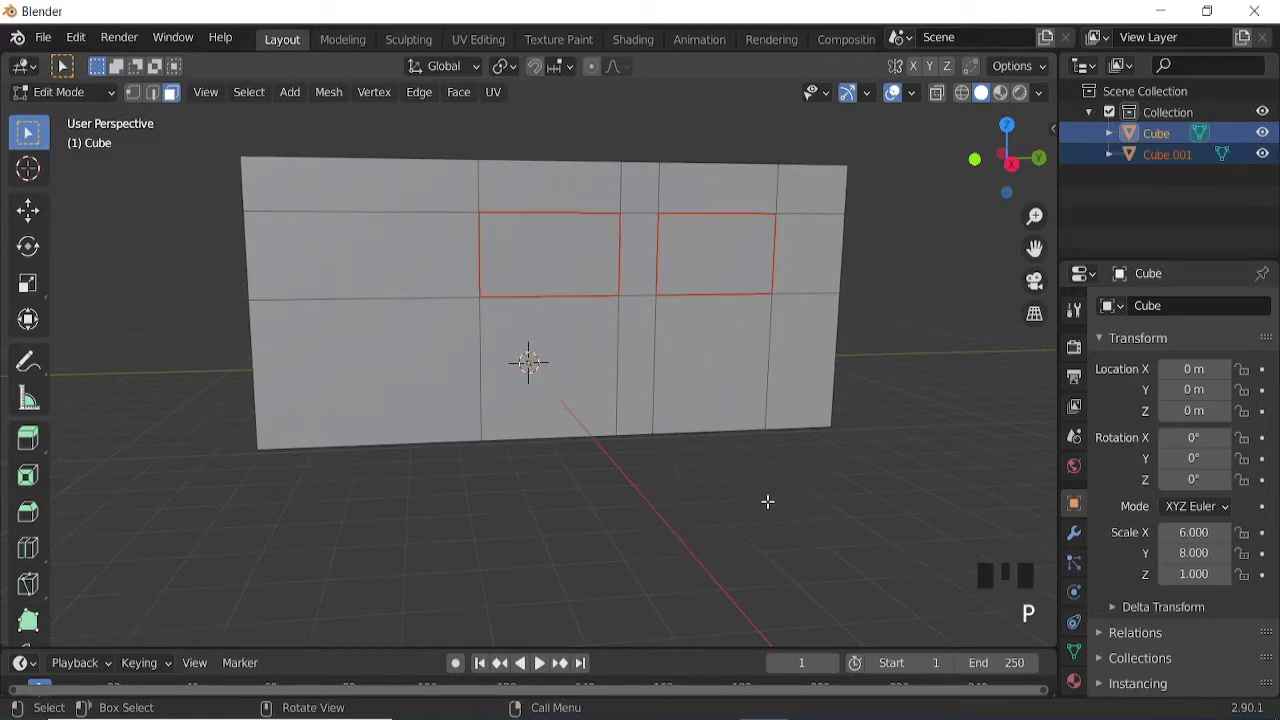
key(Tab)
drag(553, 369, 541, 381)
drag(460, 404, 171, 93)
key(Tab)
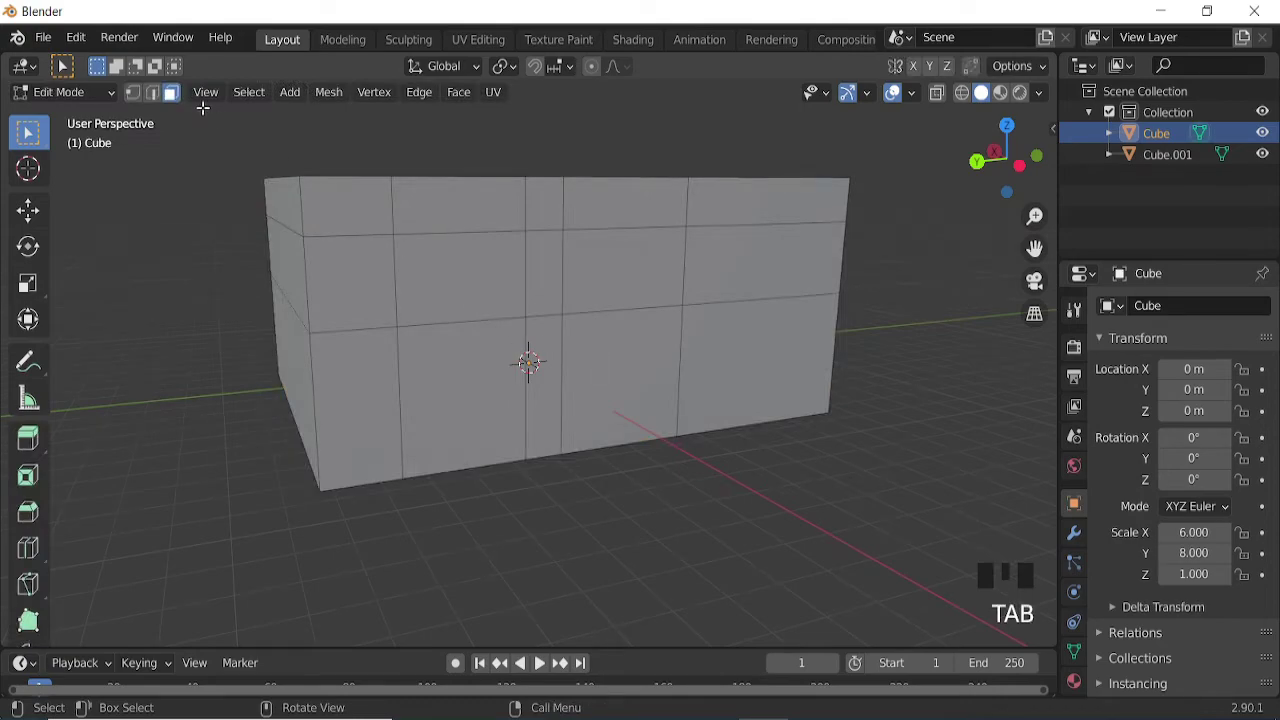
Step: Delete the box's top and one side face to leave an open room, then return to Object Mode
click(172, 93)
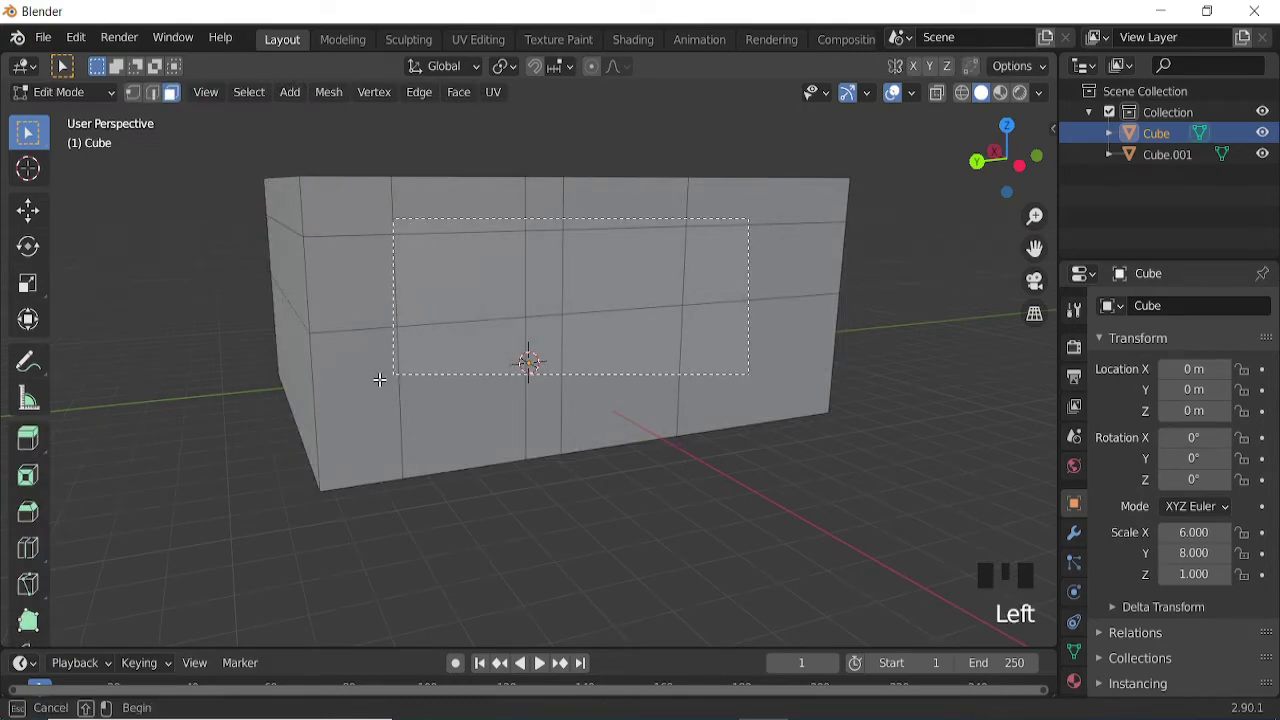
key(x)
drag(172, 93, 172, 93)
click(172, 93)
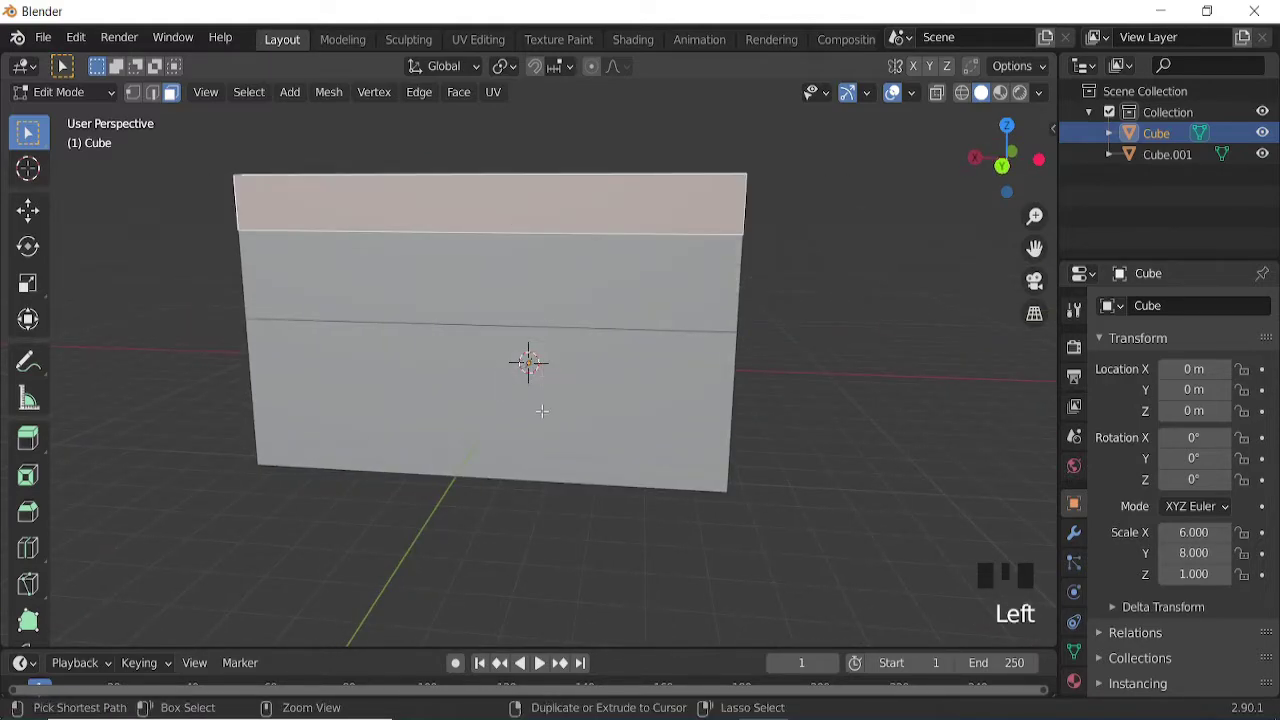
key(x)
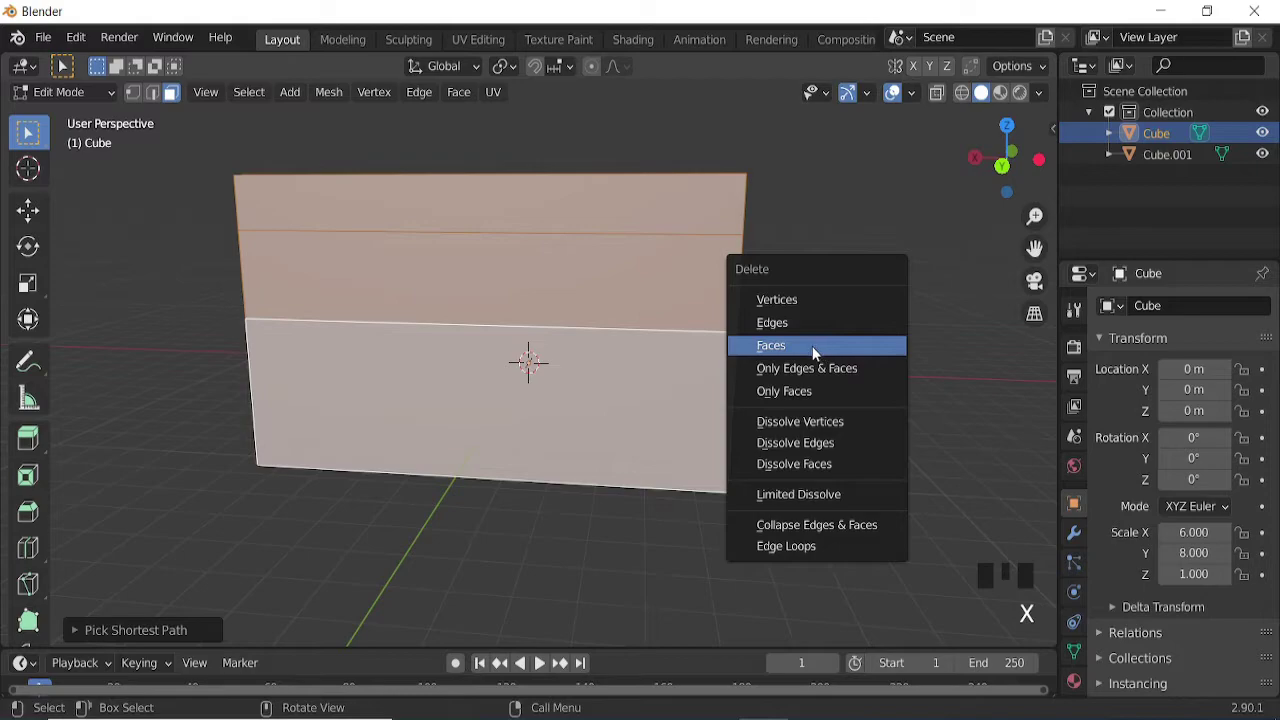
drag(172, 93, 563, 353)
key(Tab)
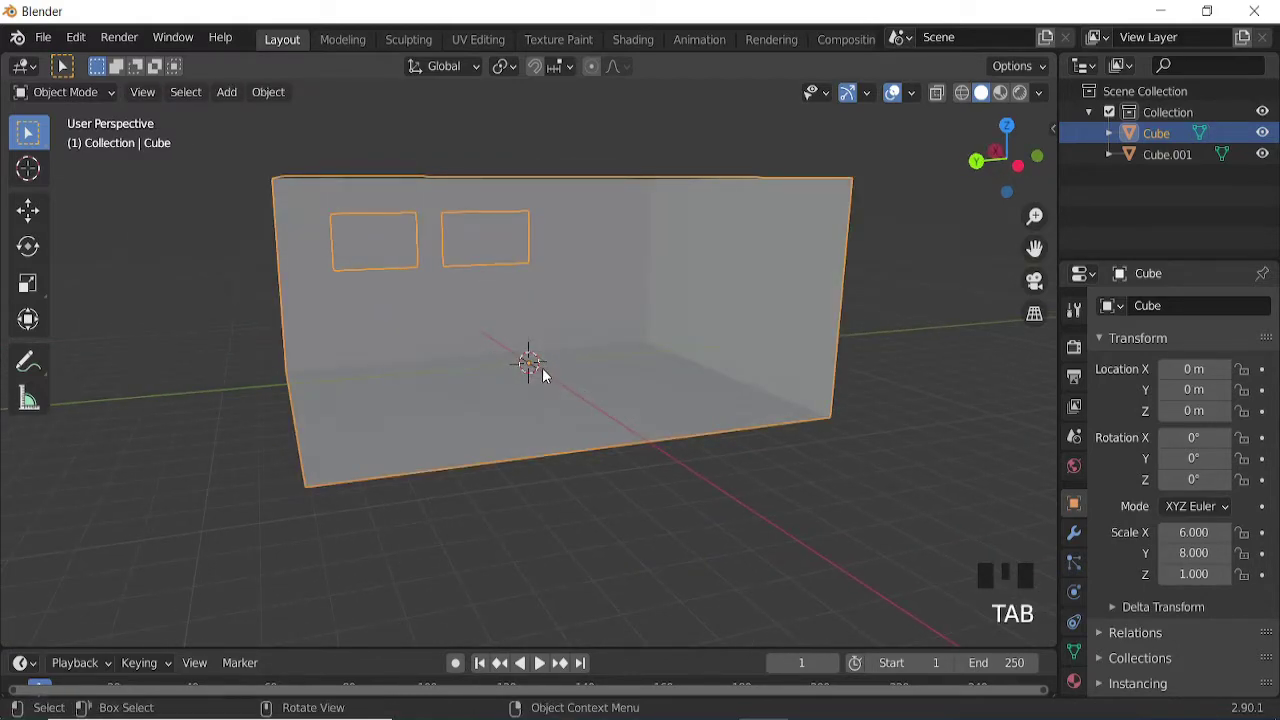
Step: Add a camera aligned to the view of the window wall, rotate it about Z and set a 70.7 mm focal length
key(shift+a)
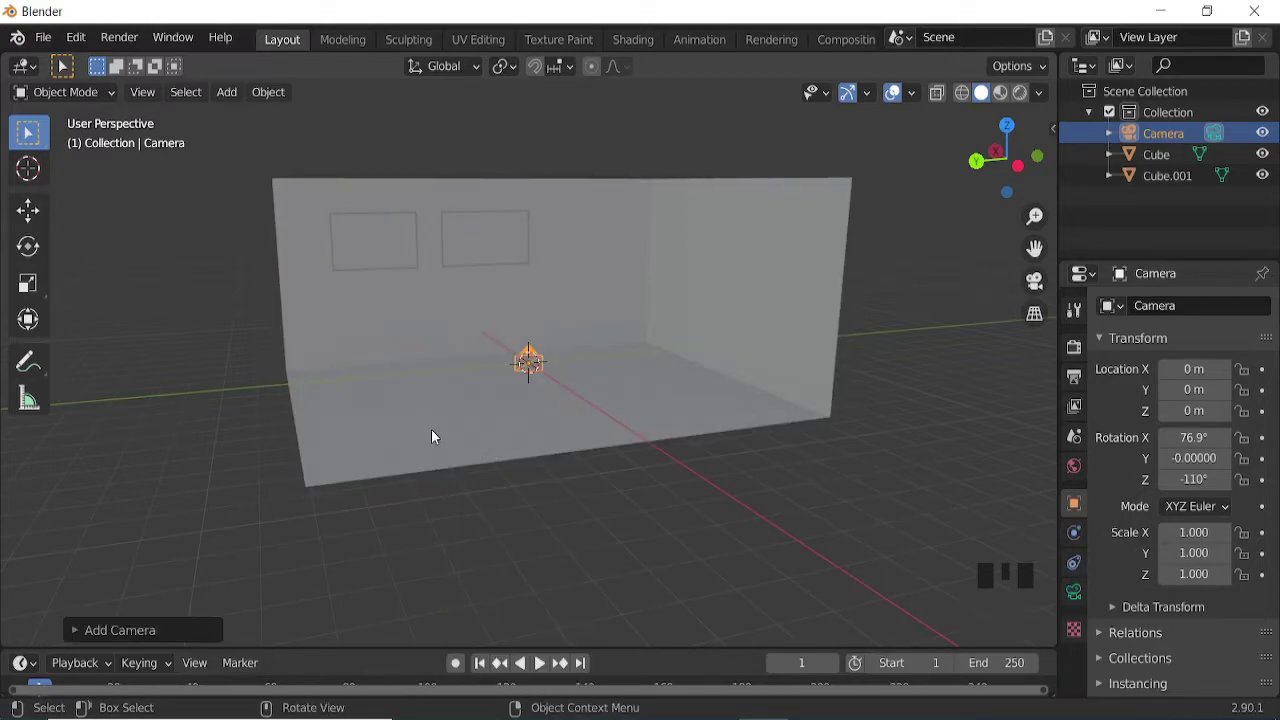
drag(551, 411, 487, 416)
key(ctrl+alt+KP_0)
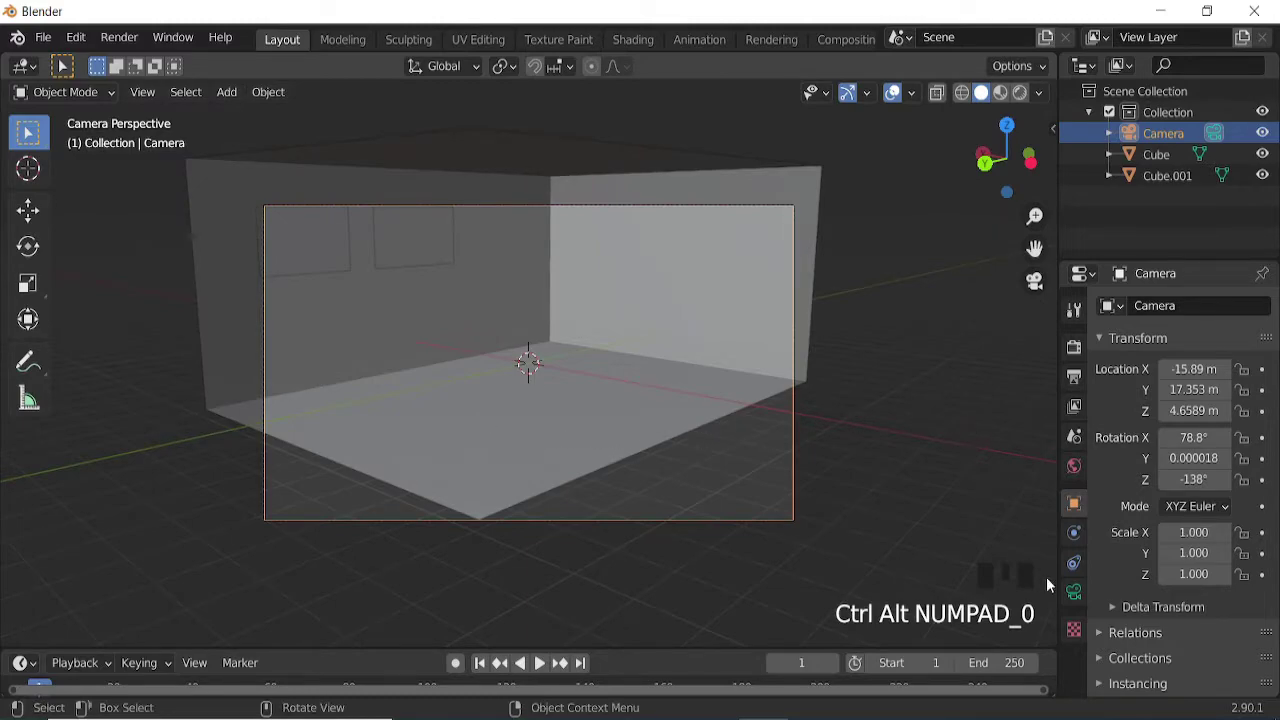
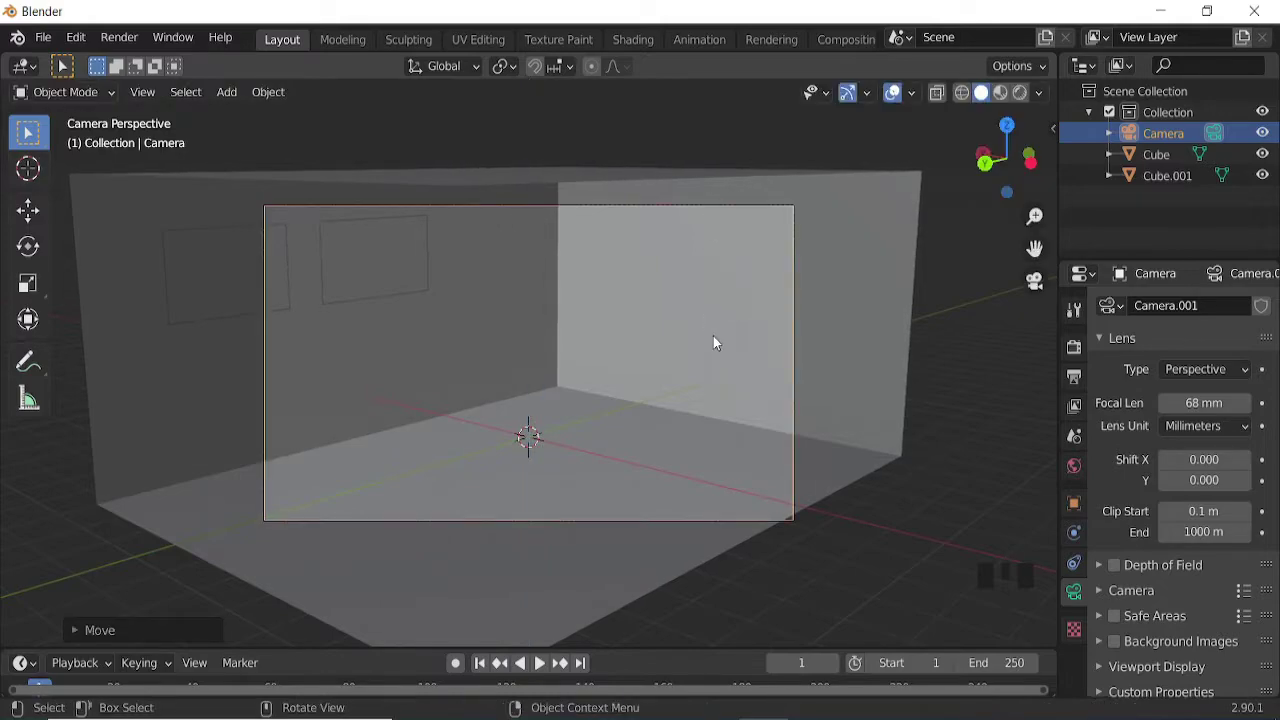
key(r)
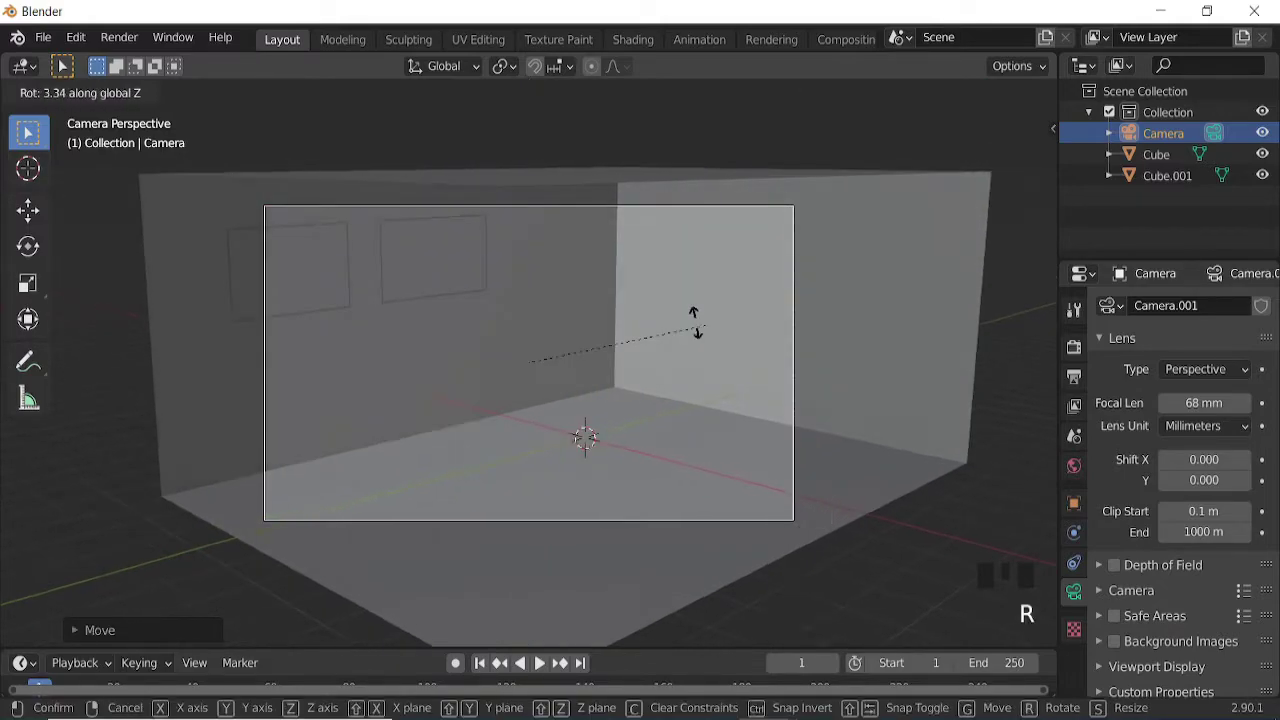
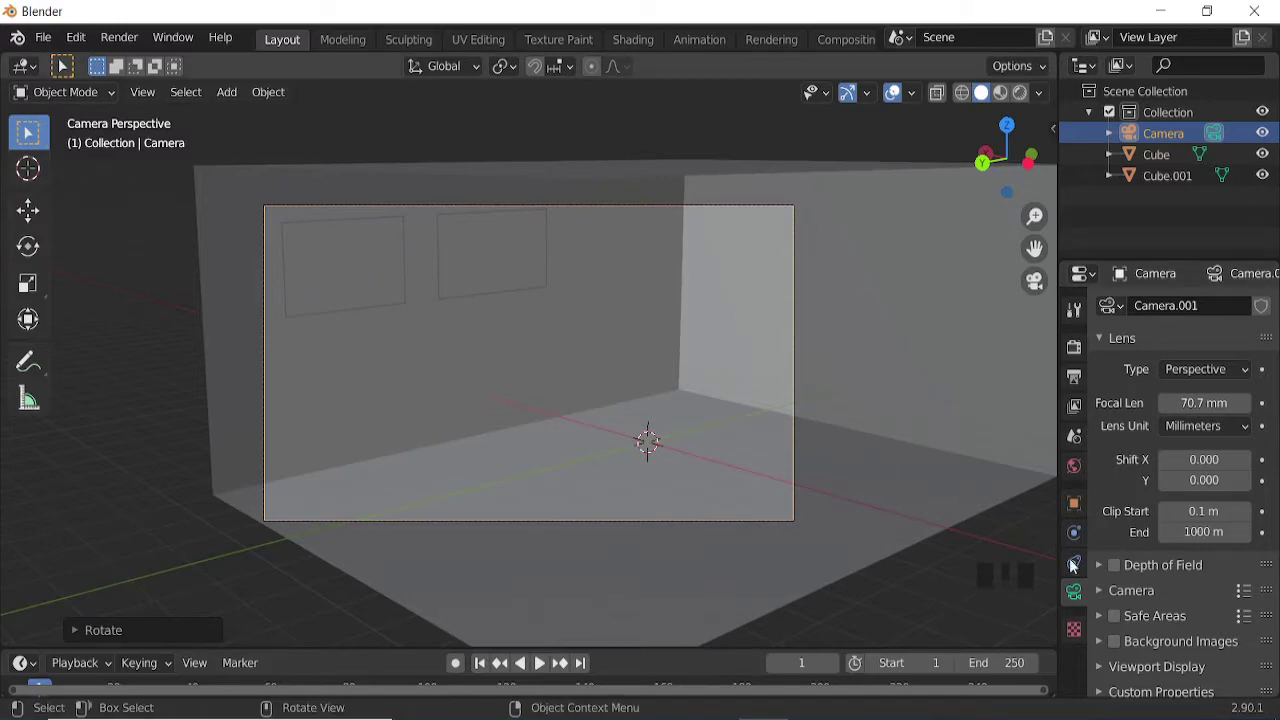
scroll(down, 3)
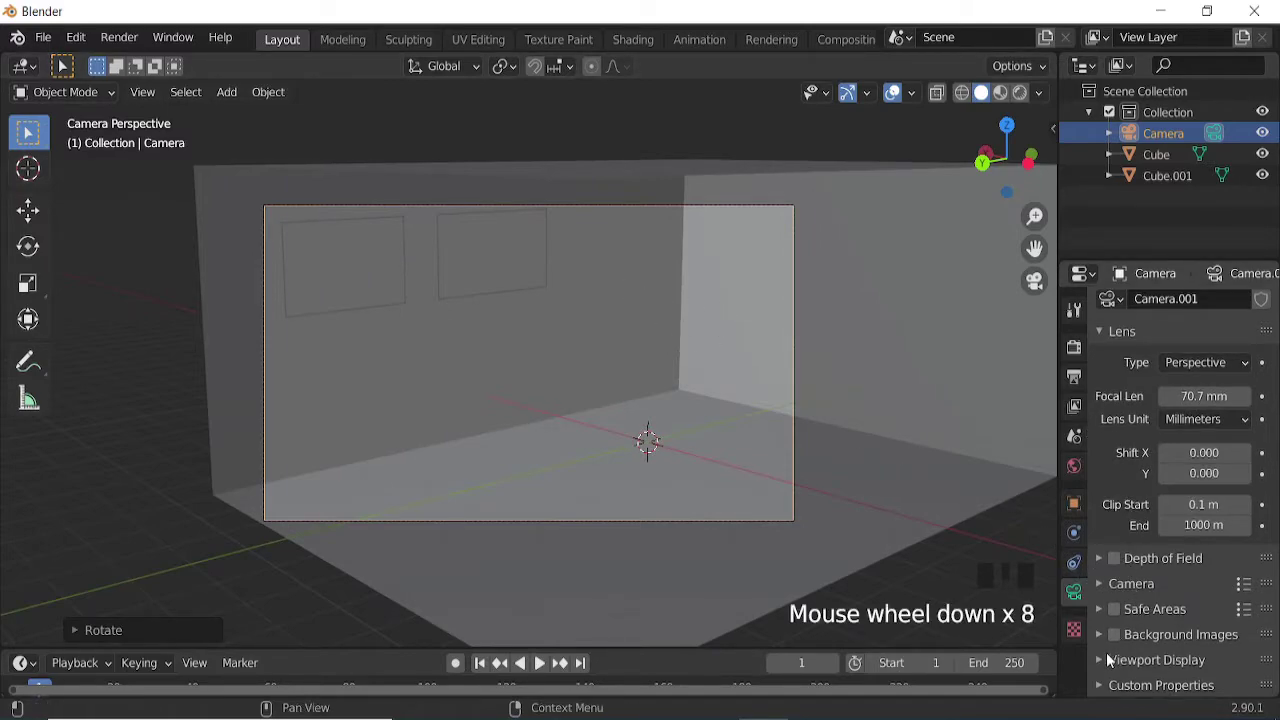
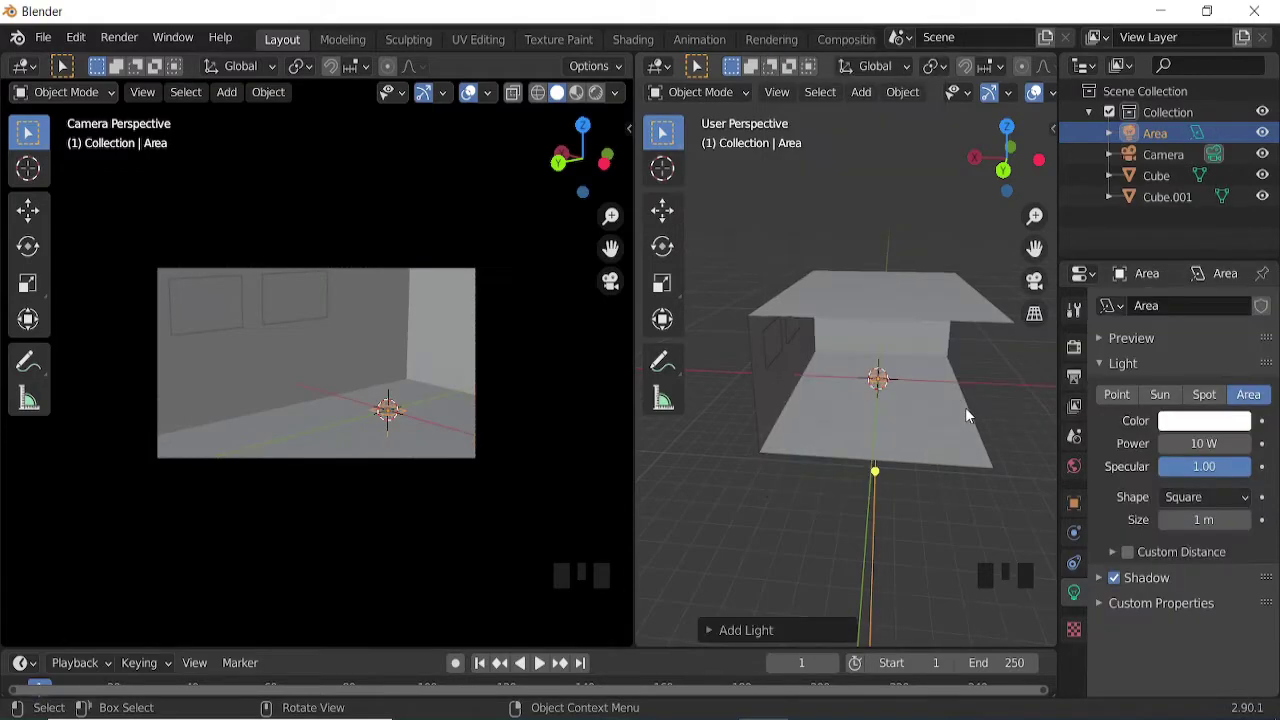
Step: Slide the area light along X out past the window wall, checking from side views
key(g)
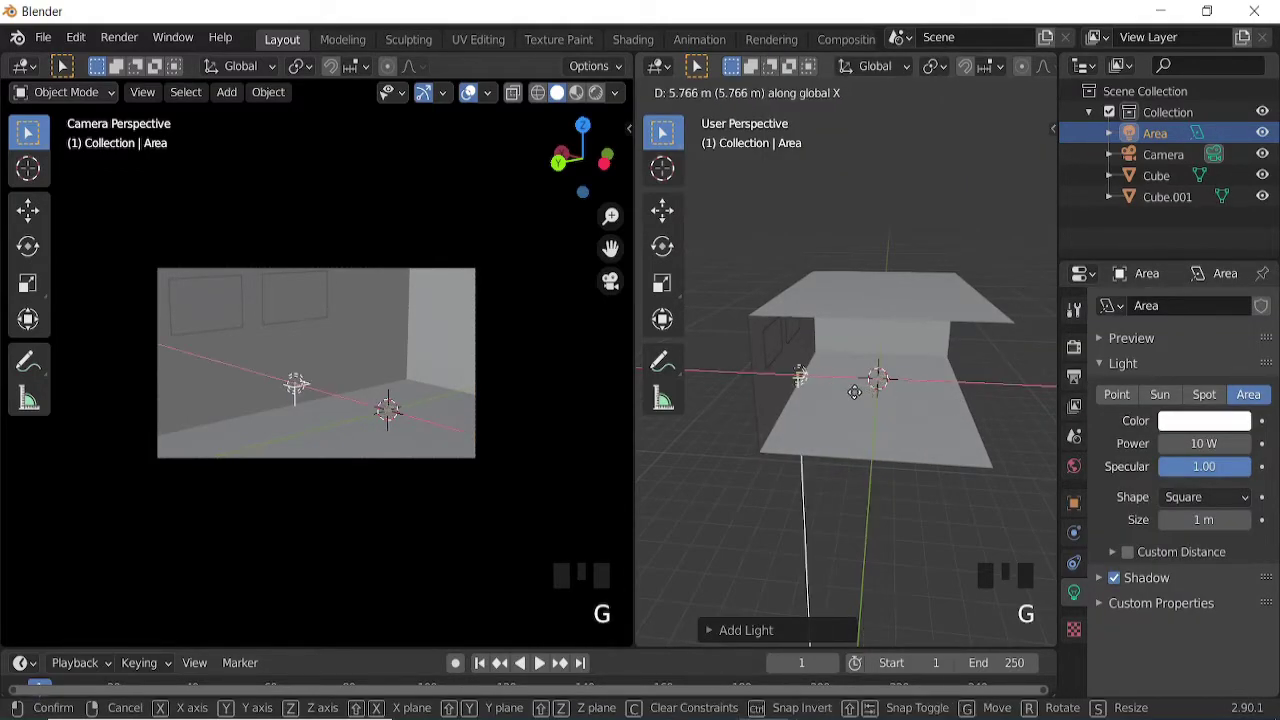
key(KP_1)
key(KP_3)
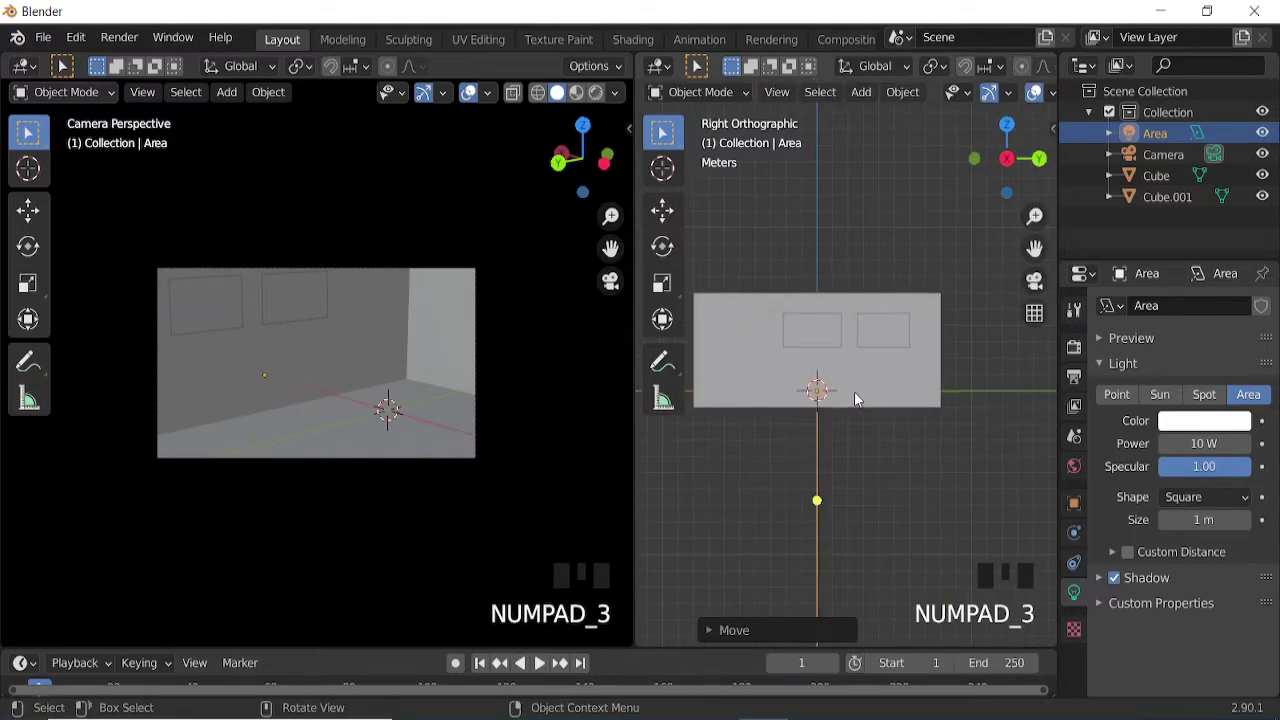
key(ctrl+KP_1)
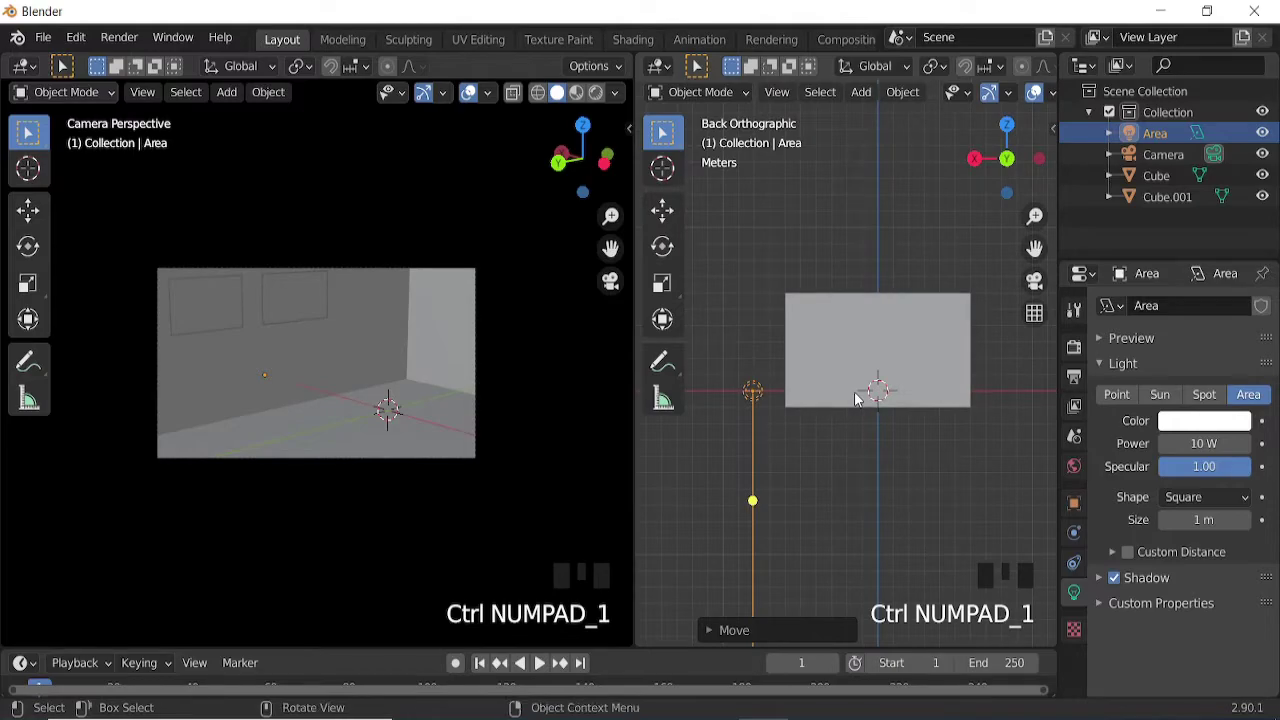
key(g)
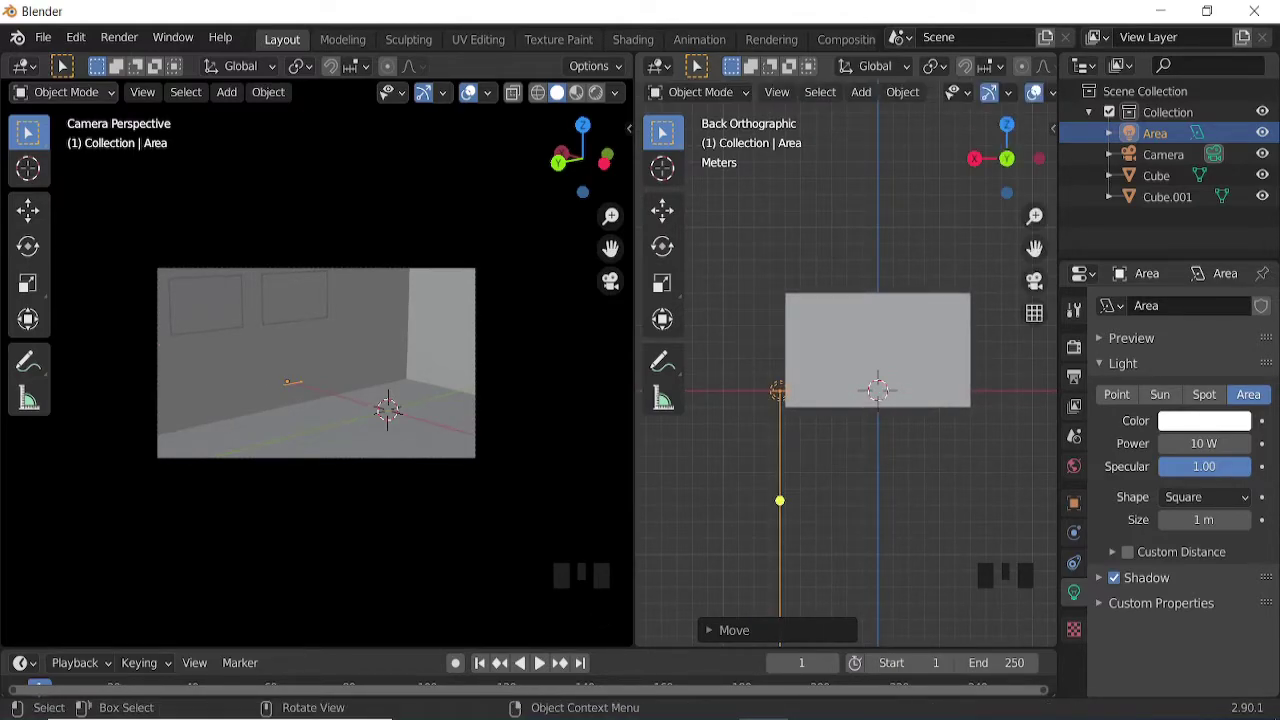
Step: Tilt the light about the Y axis and raise it to window height
key(r)
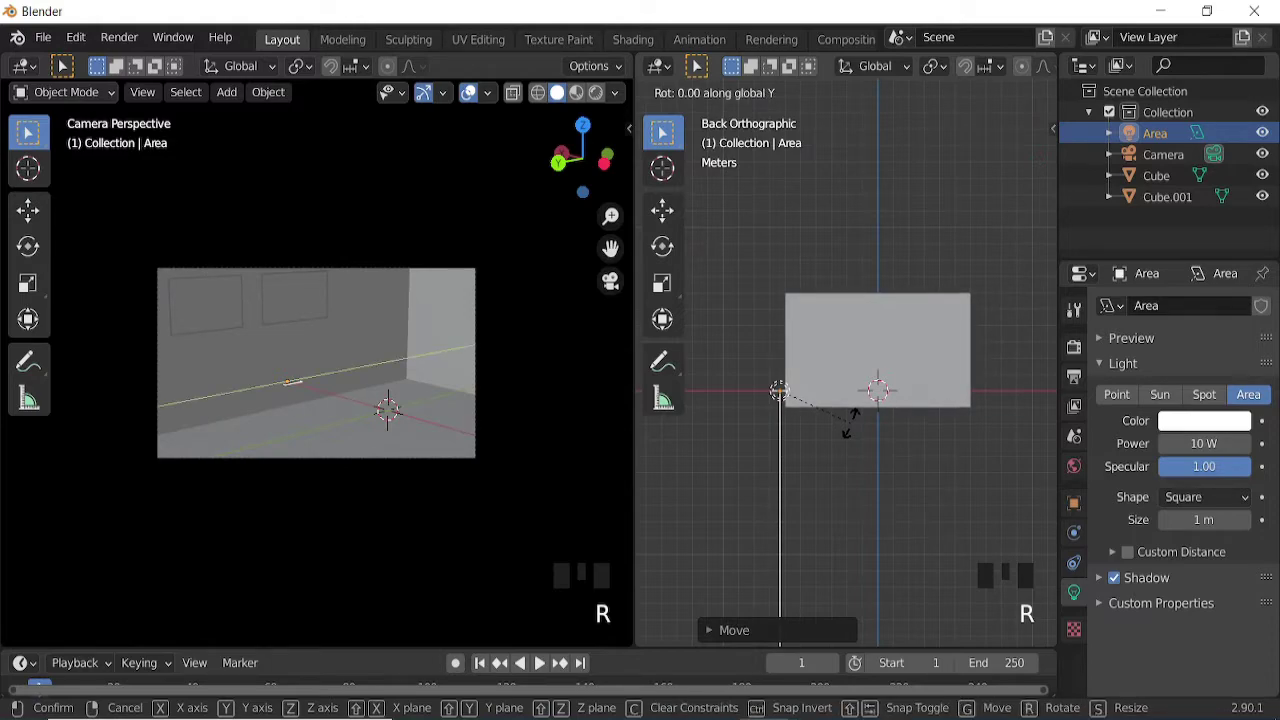
key(r)
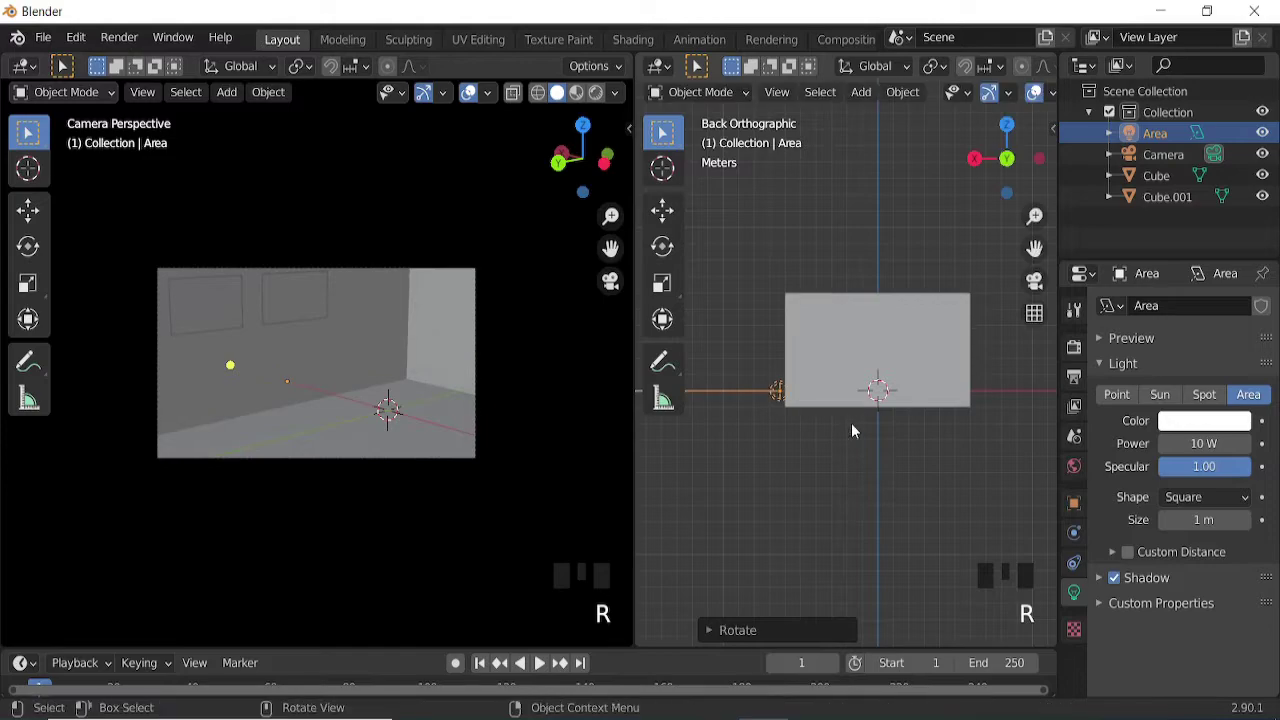
key(r)
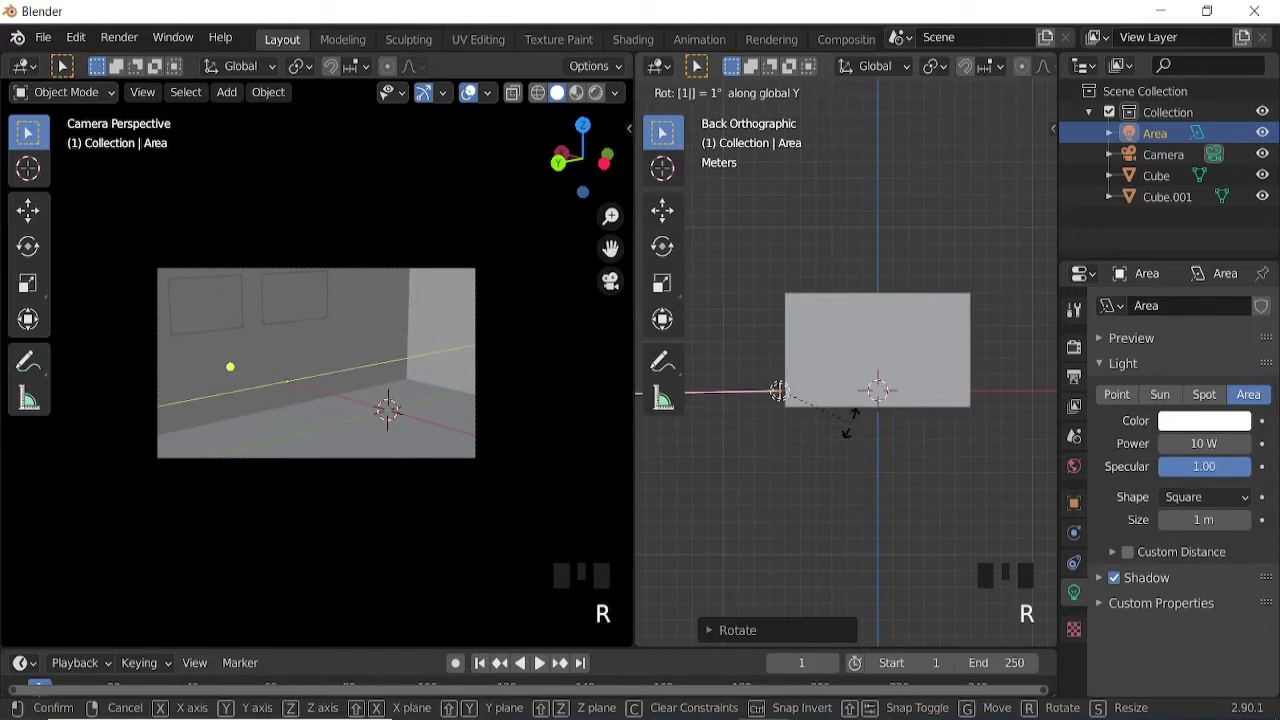
key(g)
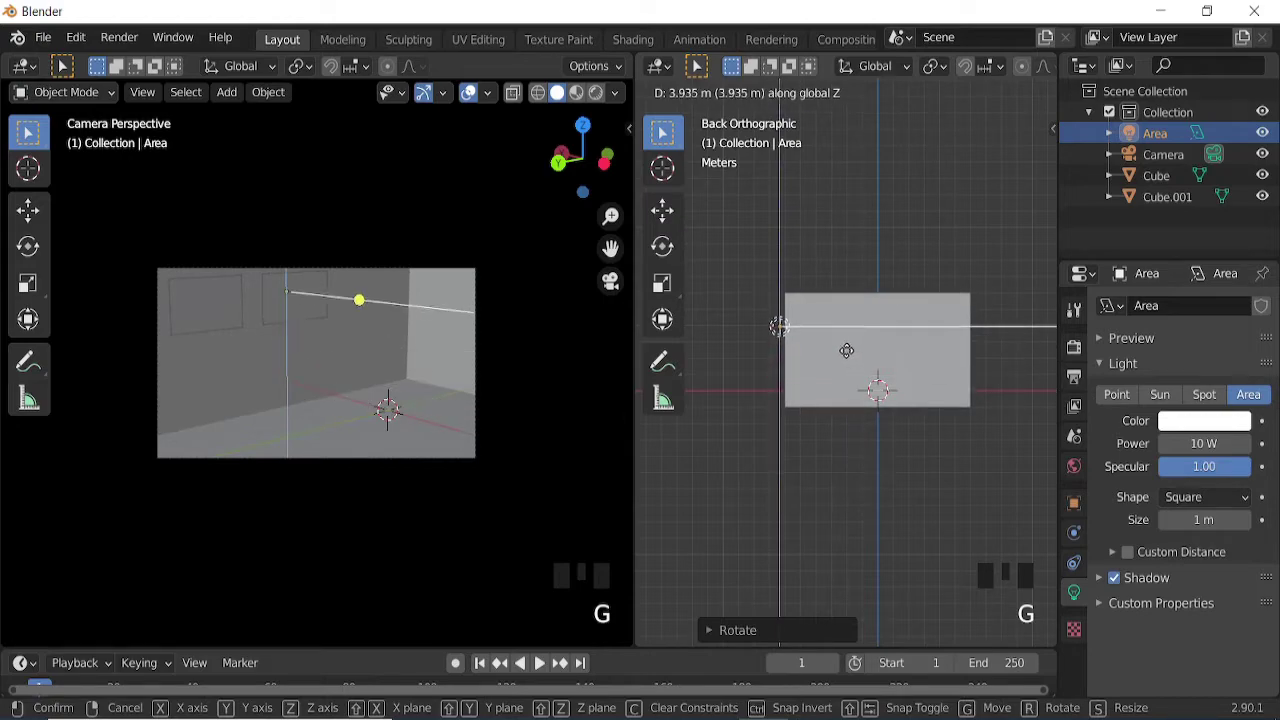
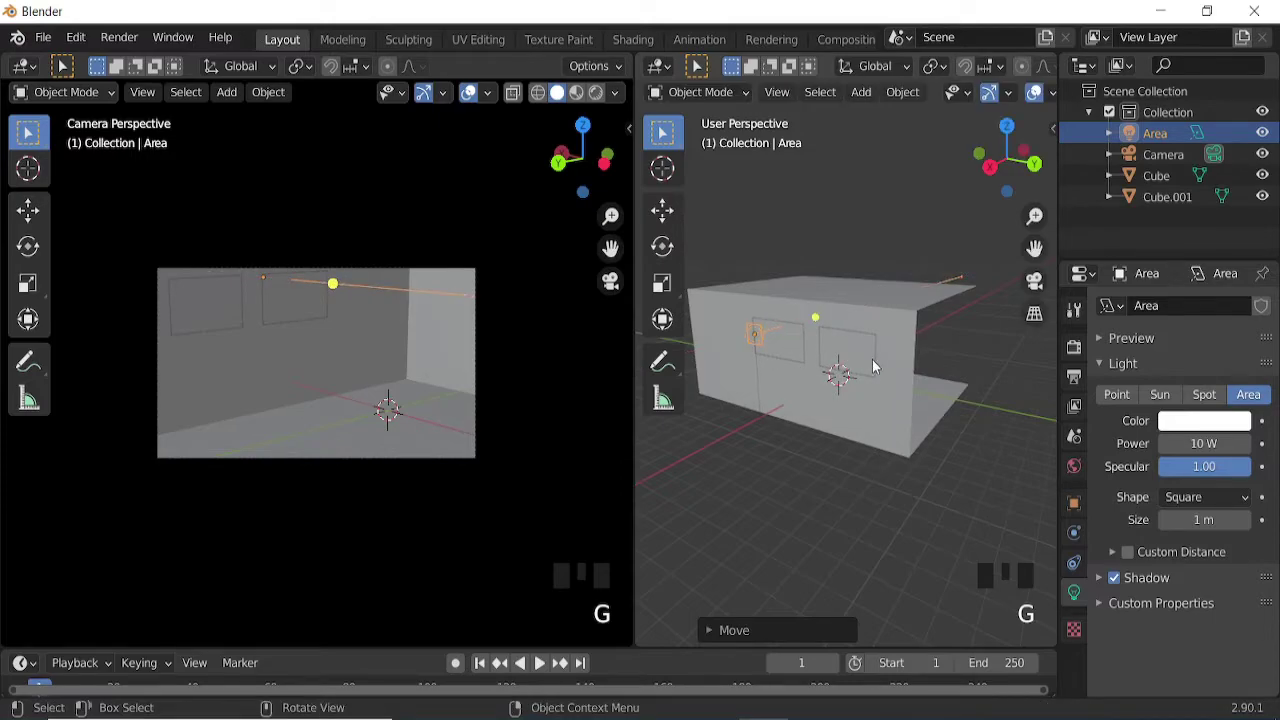
Step: Give the room object a Solidify modifier of about 0.056 m with Even Thickness enabled
click(884, 339)
drag(914, 458, 1089, 542)
drag(1089, 542, 1113, 397)
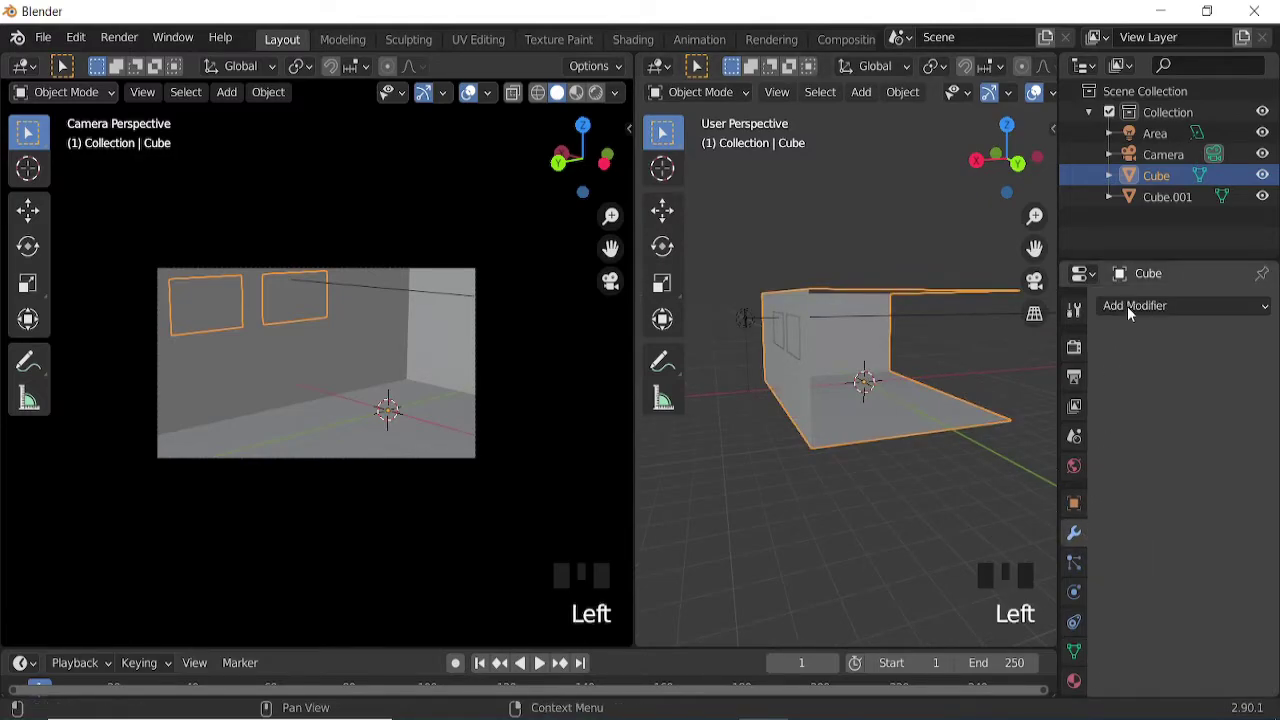
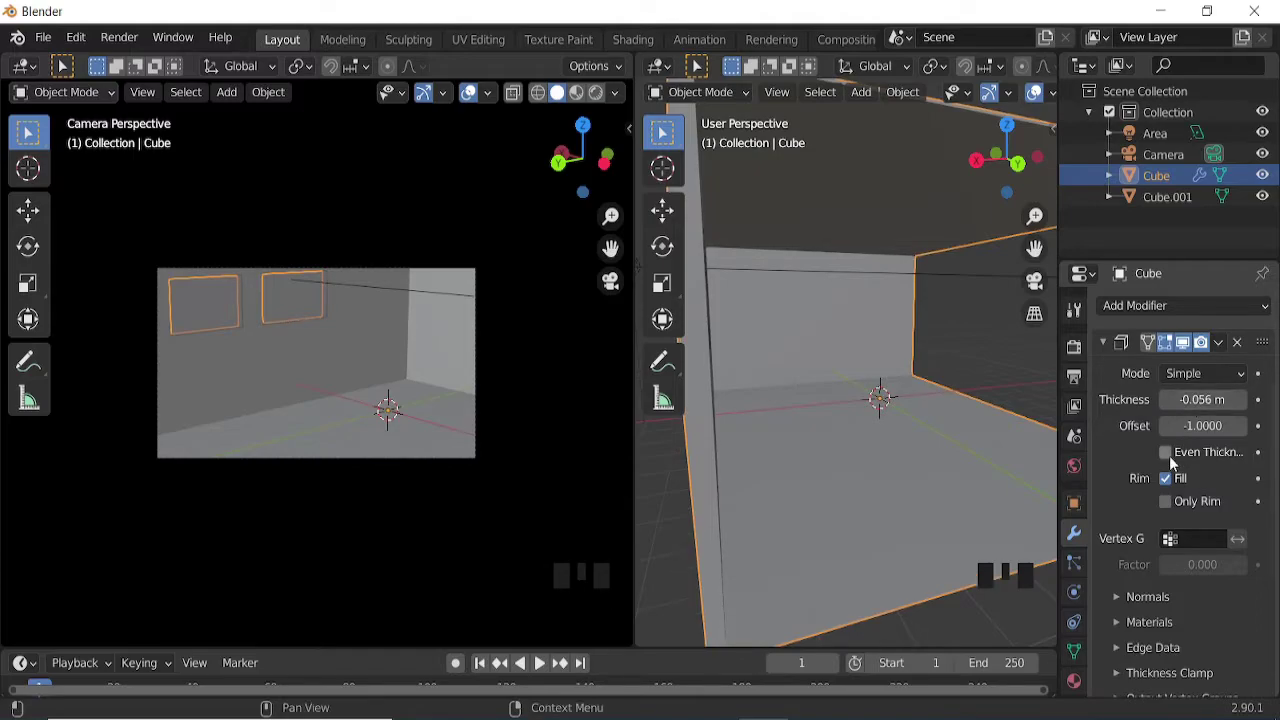
click(1175, 460)
scroll(down, 3)
drag(911, 458, 679, 426)
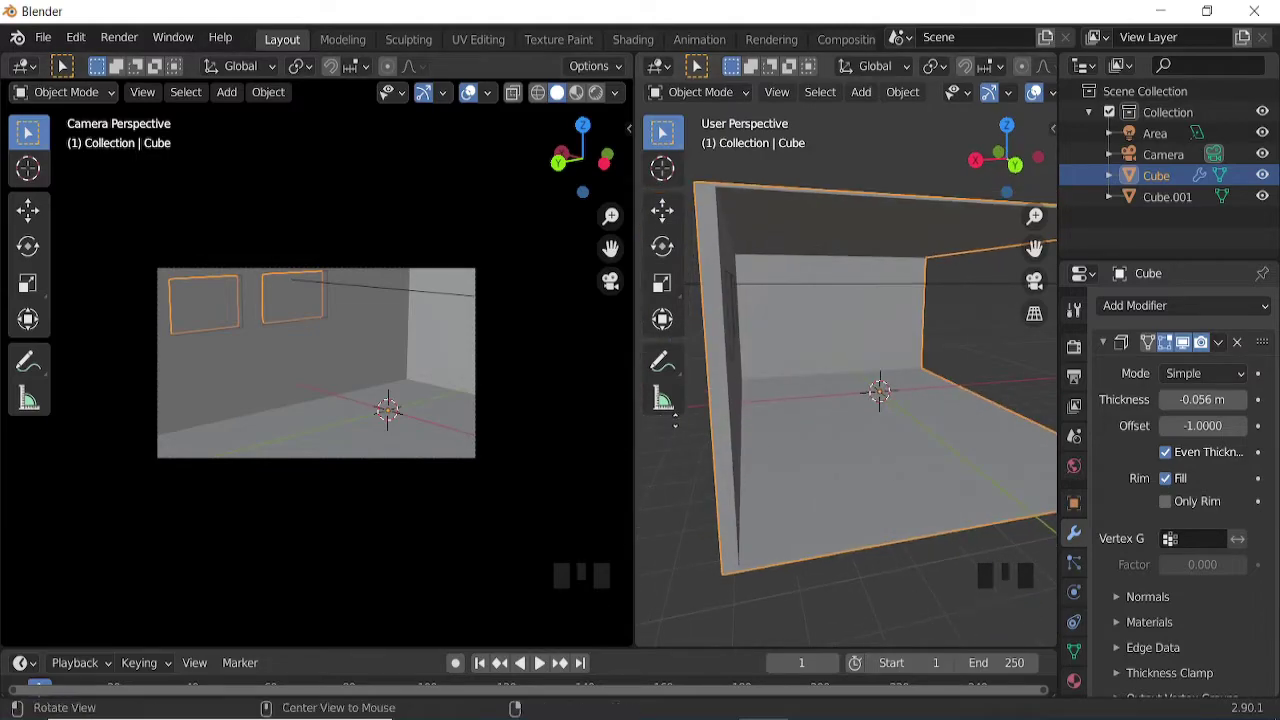
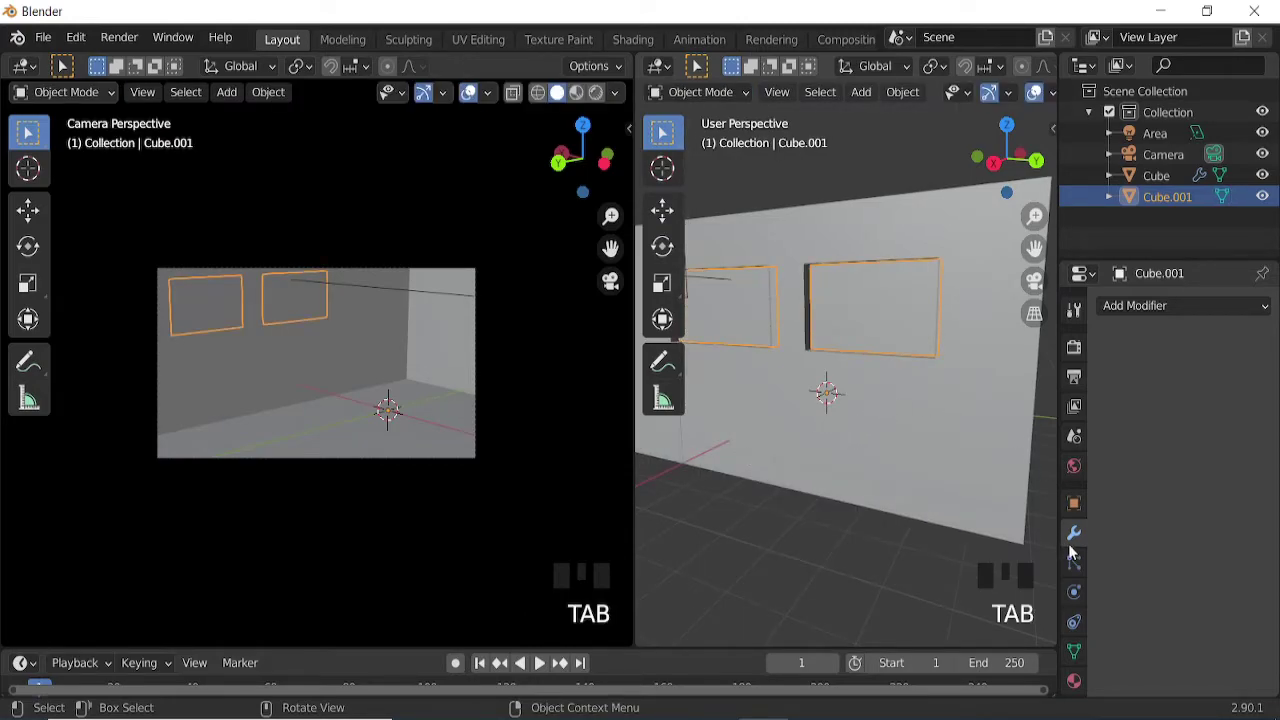
Step: Add a Wireframe modifier to Cube.001 and toggle overlays to preview the window bars
drag(1132, 306, 957, 708)
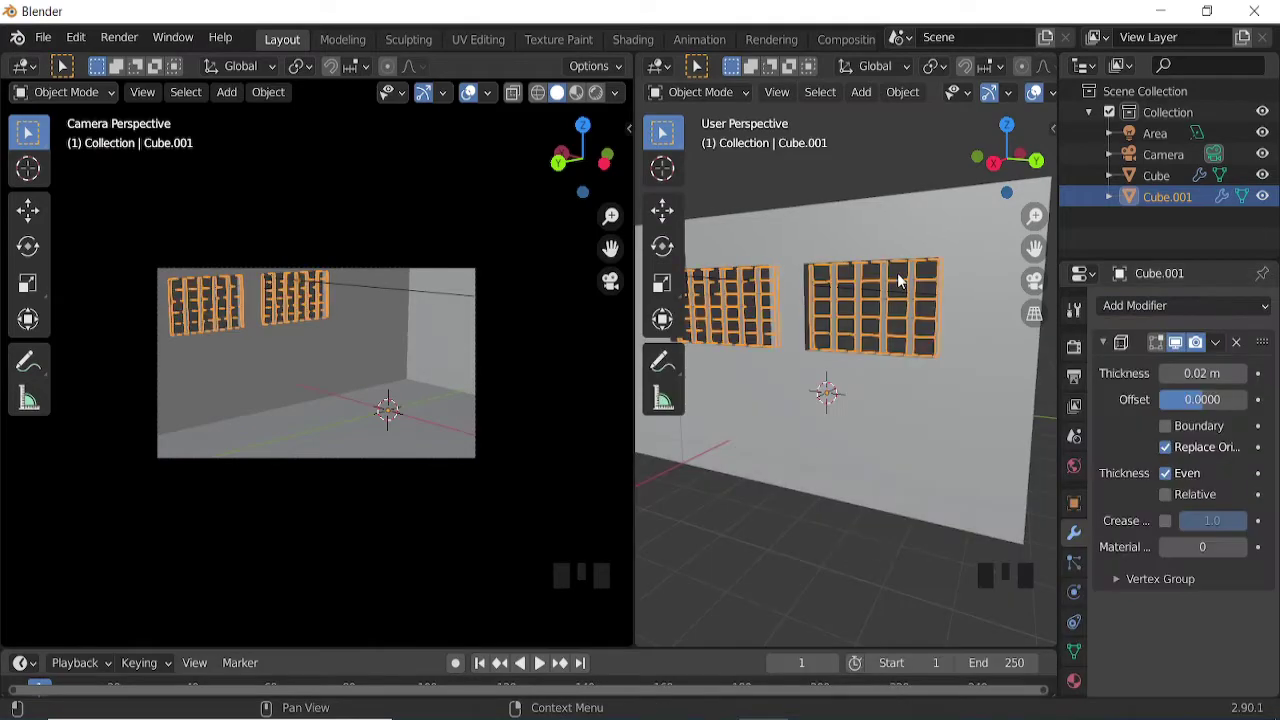
click(1034, 89)
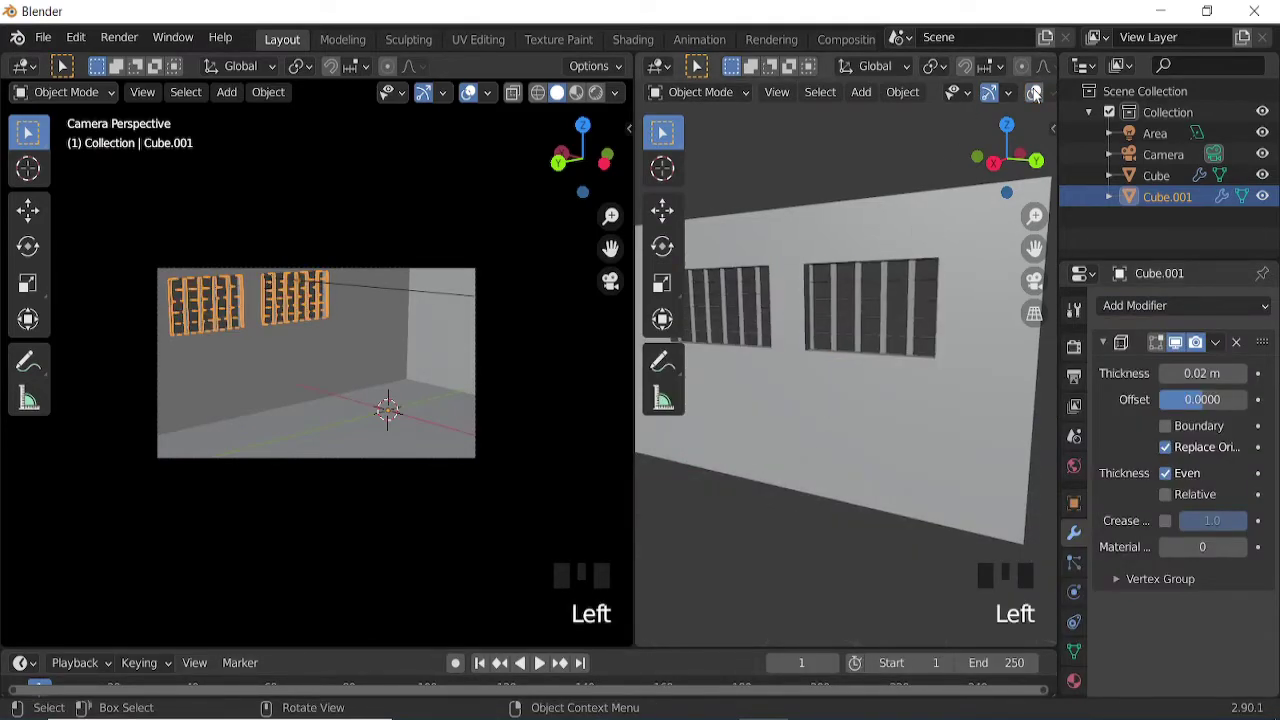
click(1034, 89)
click(452, 208)
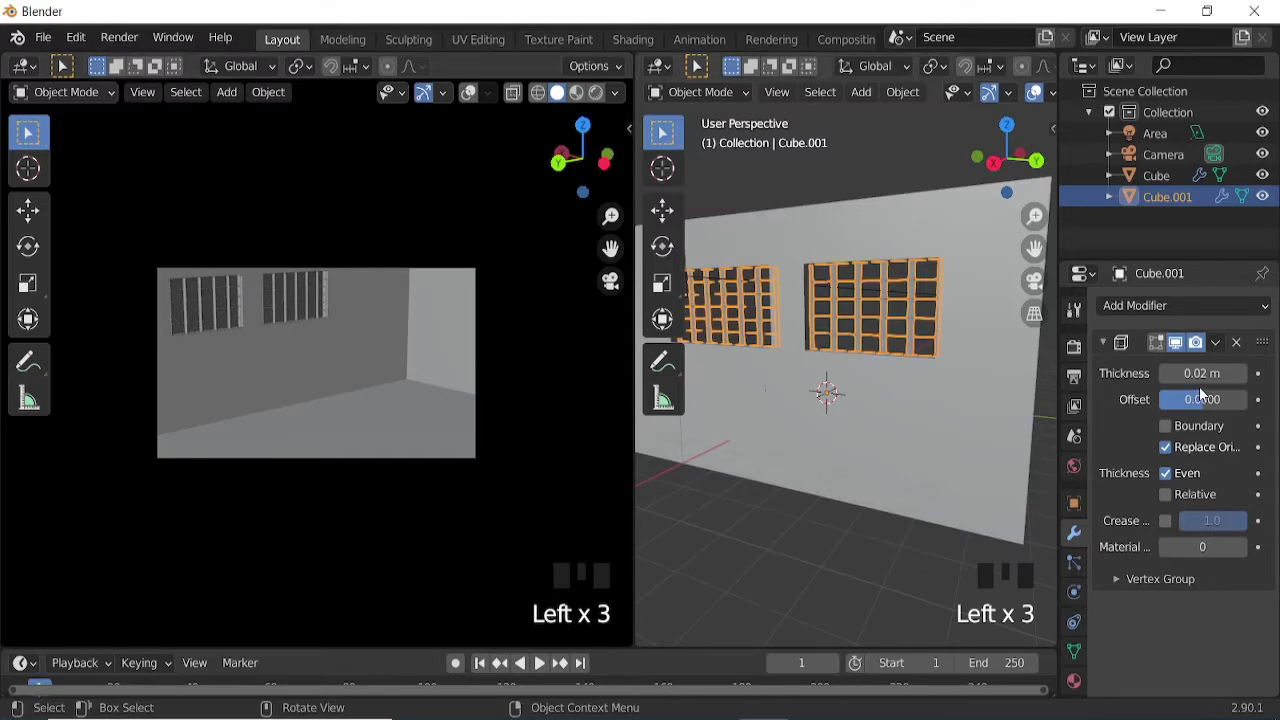
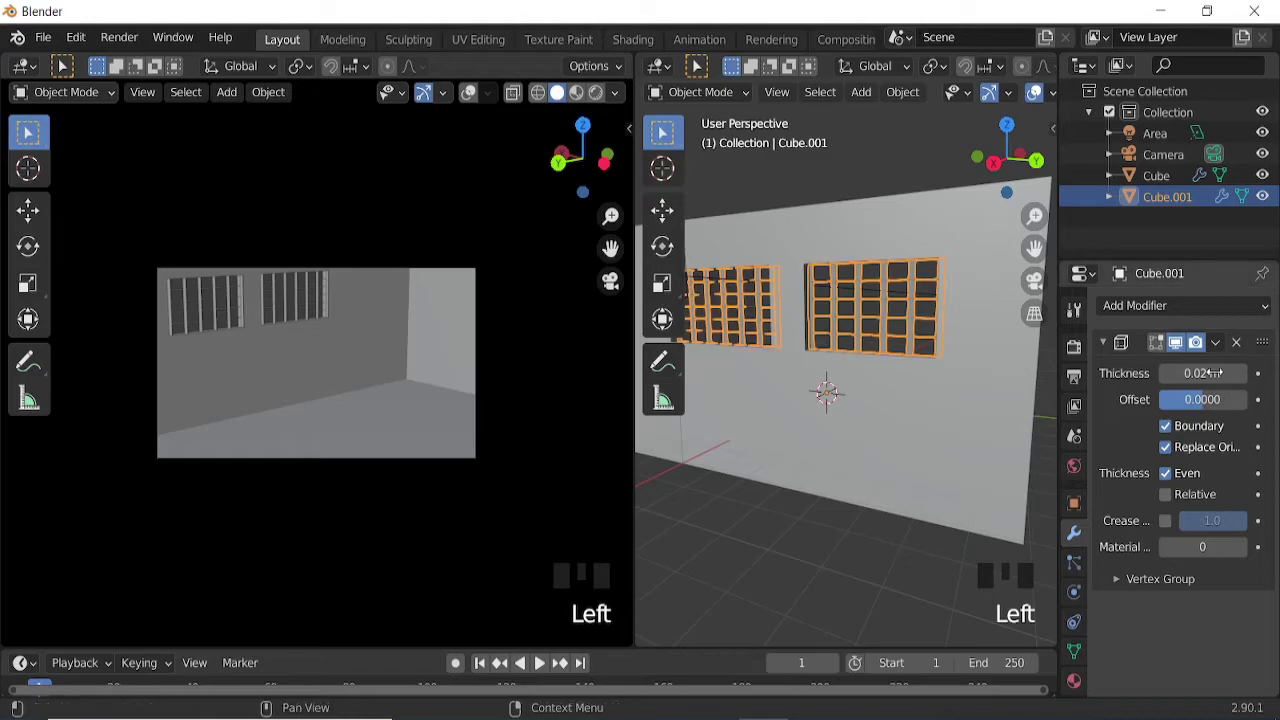
Step: Raise the wireframe bar thickness step by step to 0.035 m
click(1173, 472)
click(1173, 472)
click(1172, 503)
click(1172, 503)
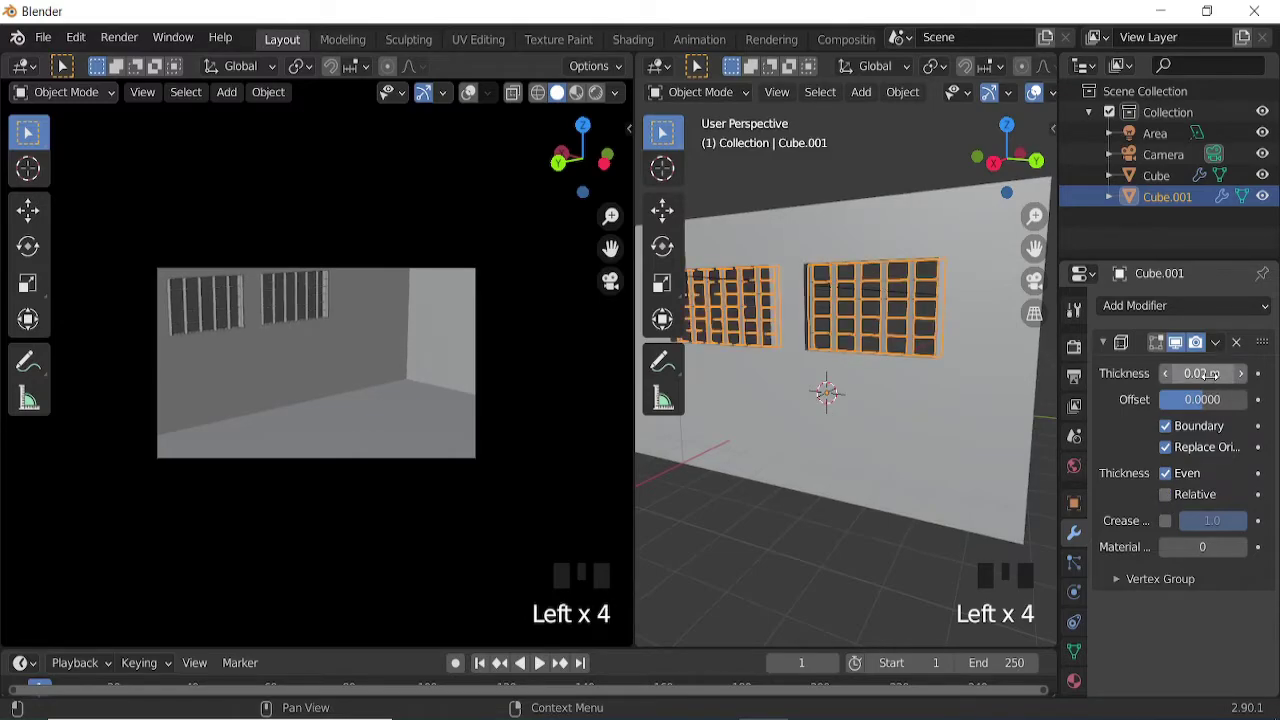
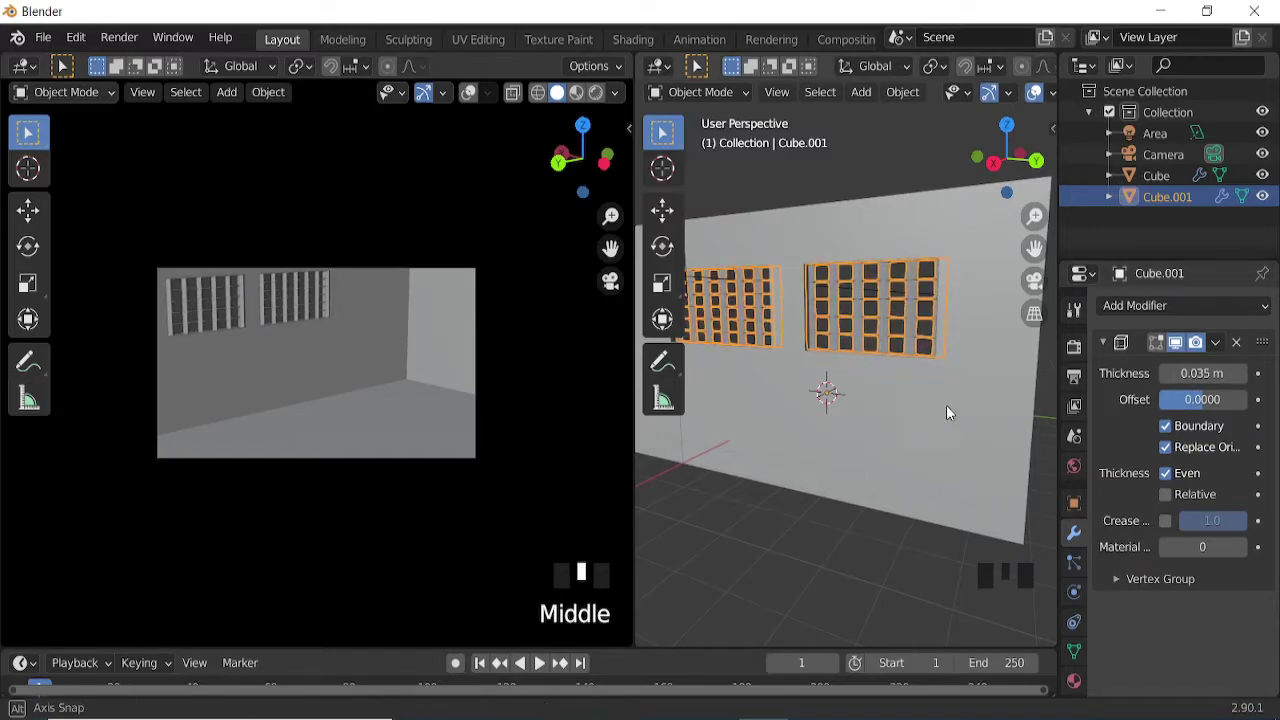
Step: Set the area light's power to 2000 W so barred light patches show in the rendered camera view
scroll(down, 3)
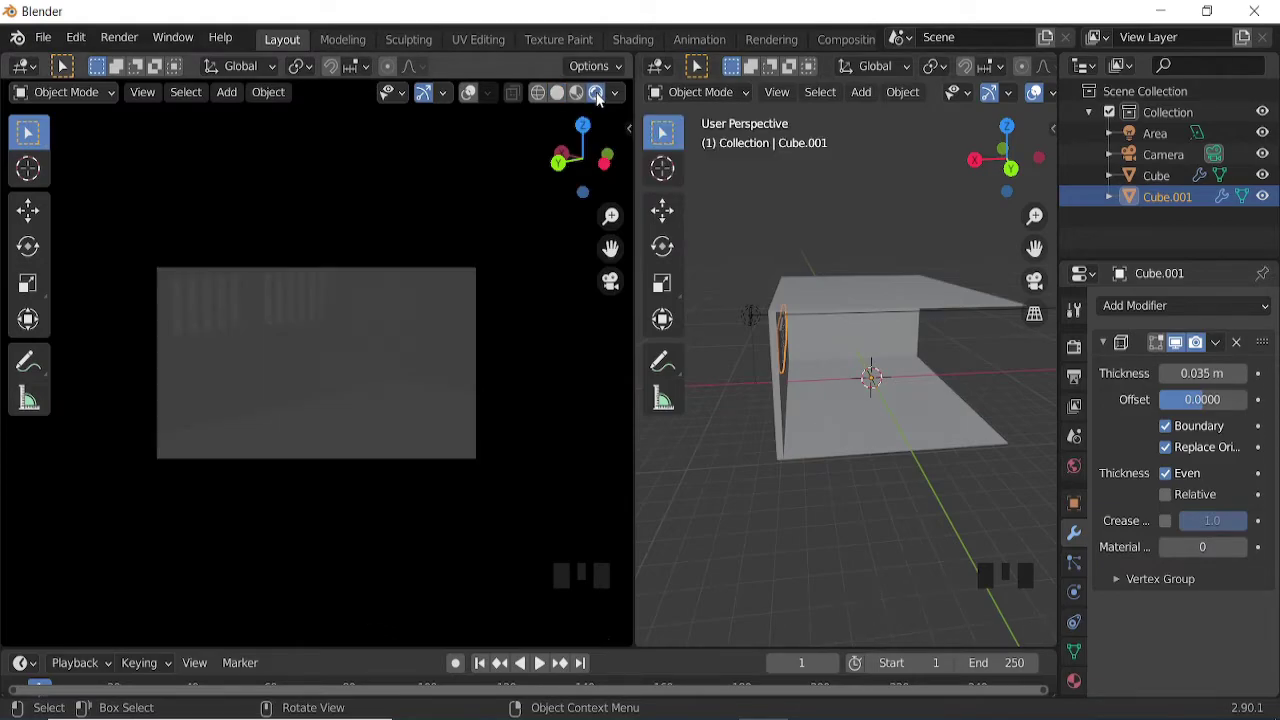
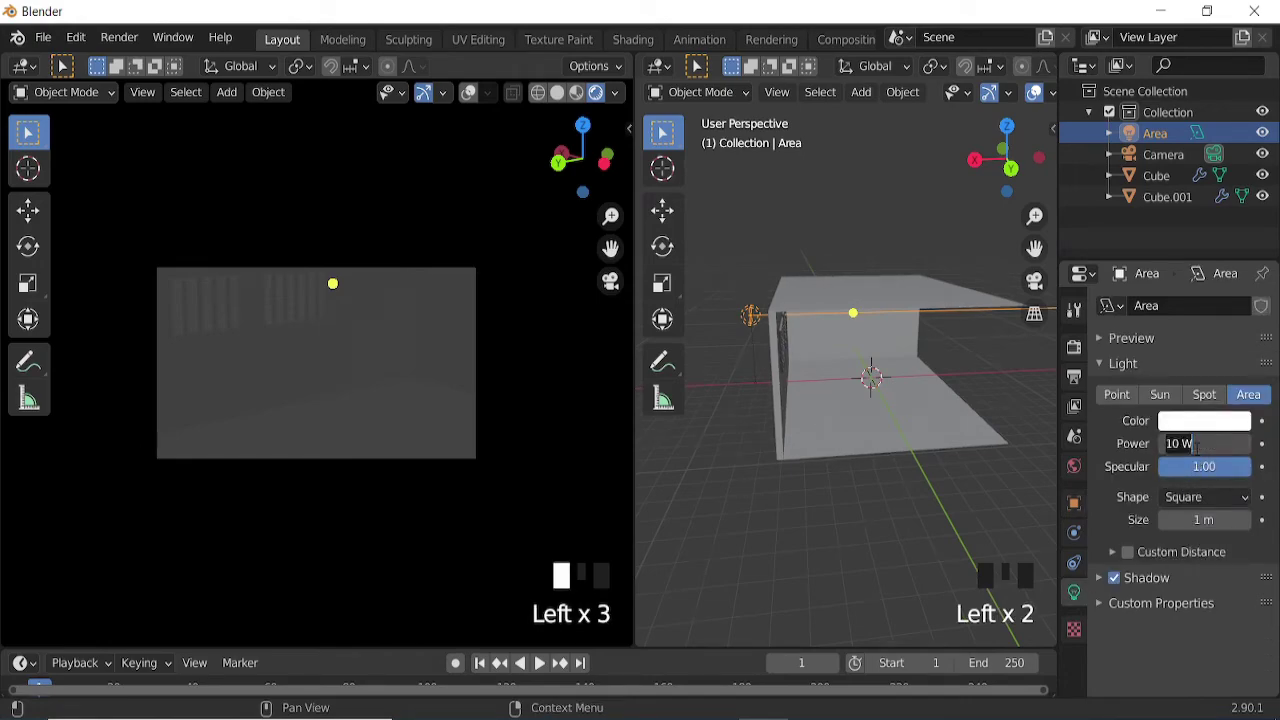
key(KP_0)
key(KP_0)
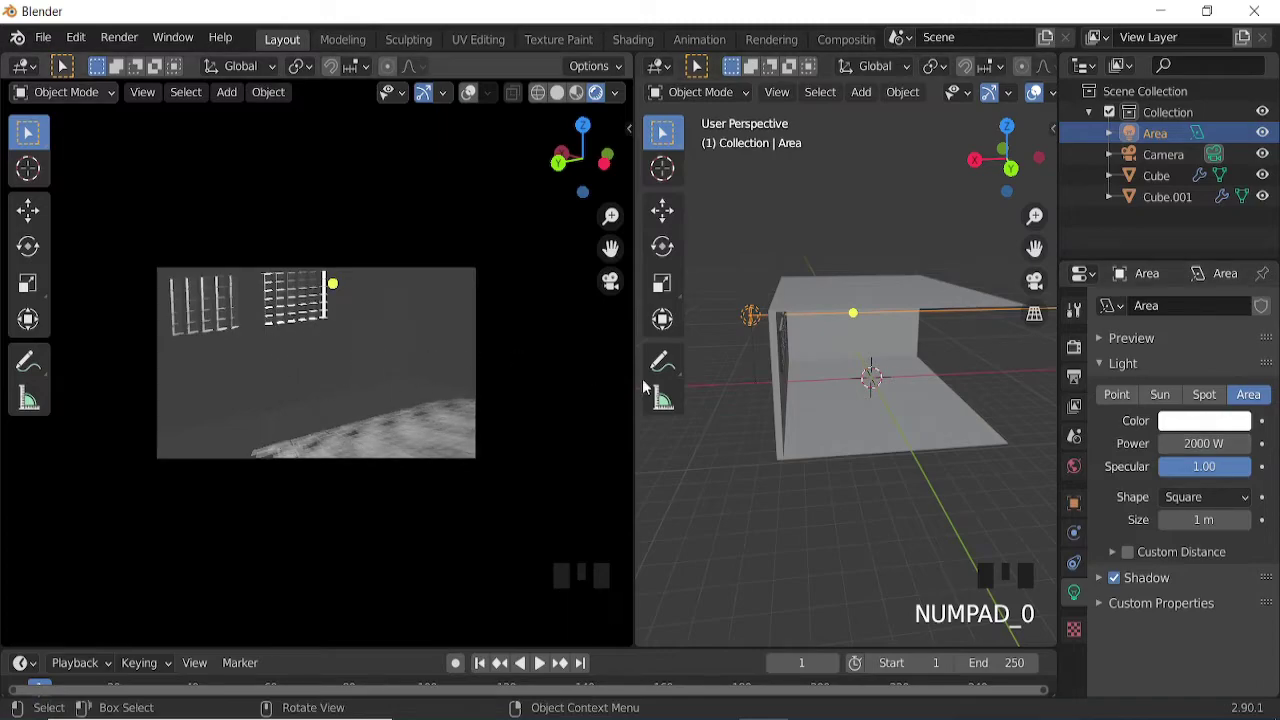
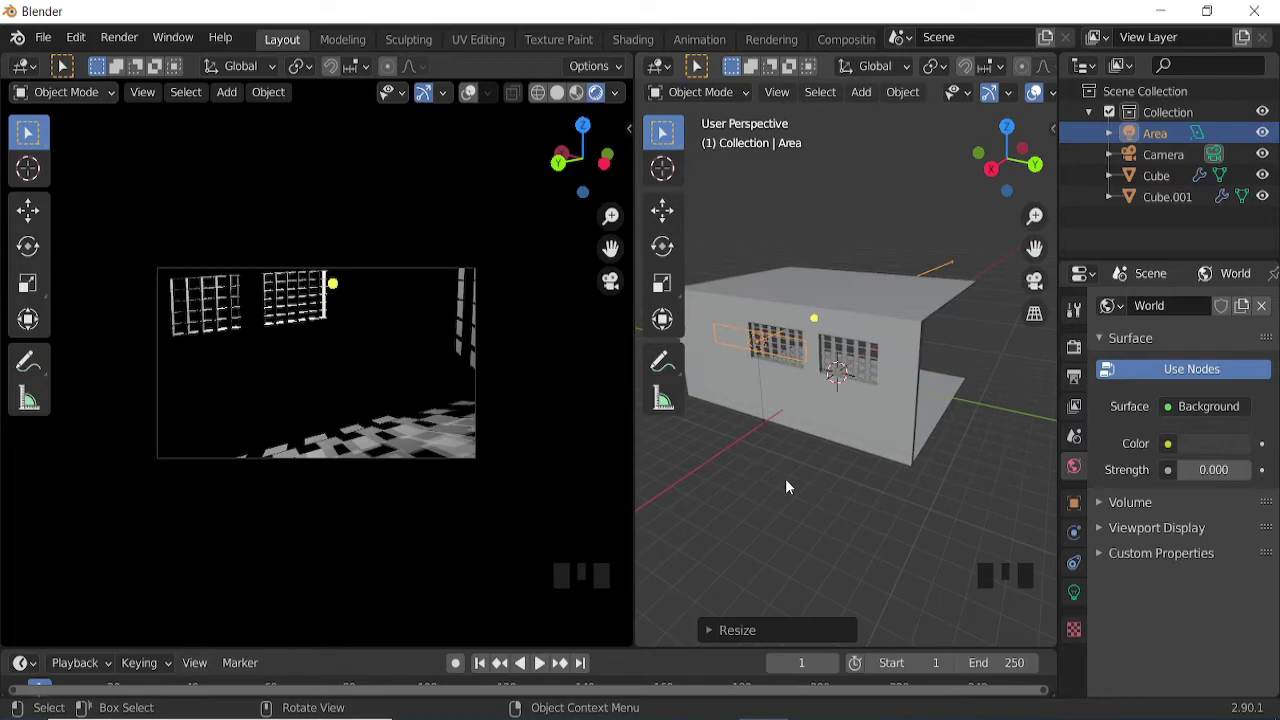
Step: Adjust the area light and lower it toward the windows
key(r)
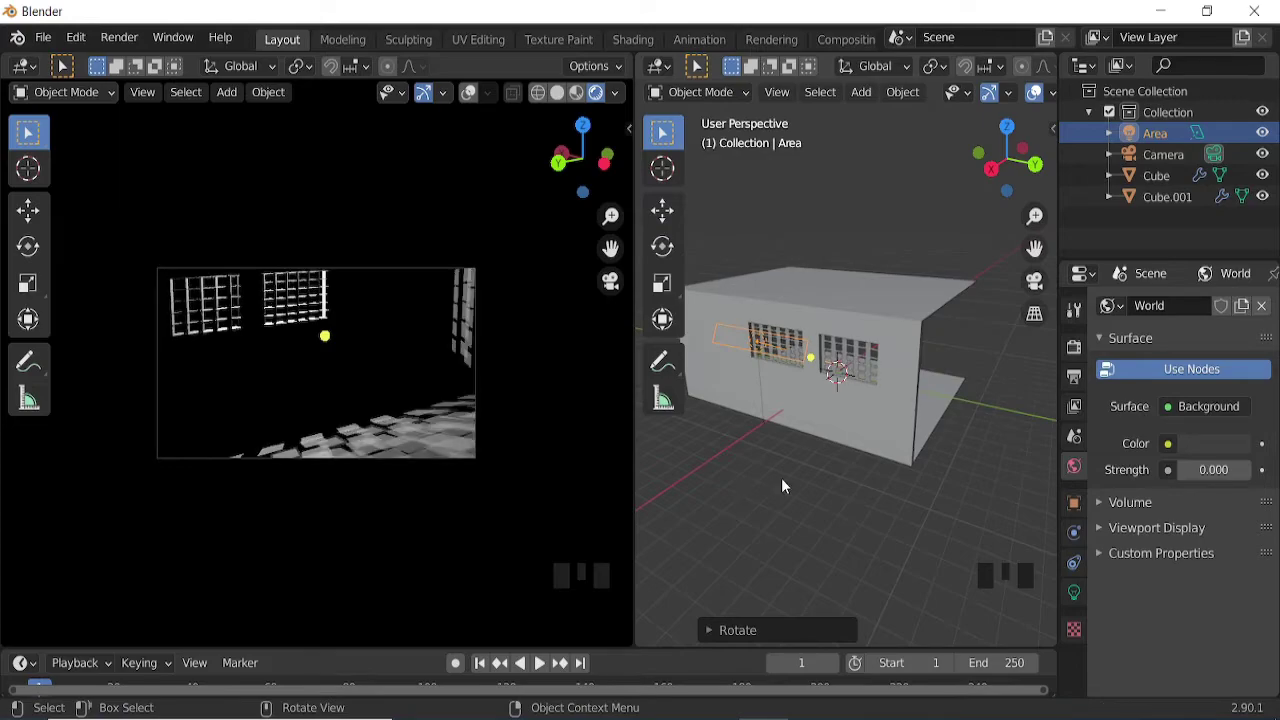
drag(669, 70, 786, 405)
key(n)
Step: Bring up the World shader nodes and zoom in on the Volume Scatter setup
drag(748, 71, 842, 445)
scroll(up, 3)
scroll(up, 3)
scroll(up, 3)
Step: Add a Volume Scatter node and wire it into the World Output's Volume input
key(shift+a)
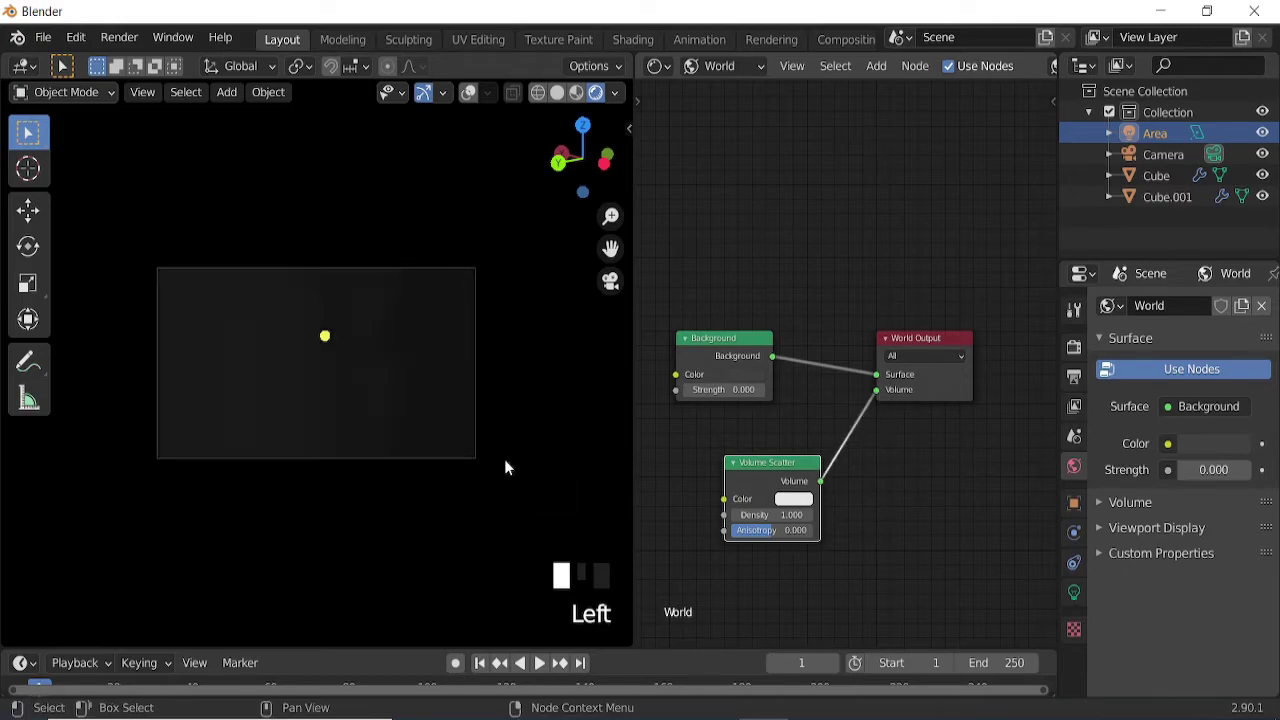
drag(465, 388, 798, 565)
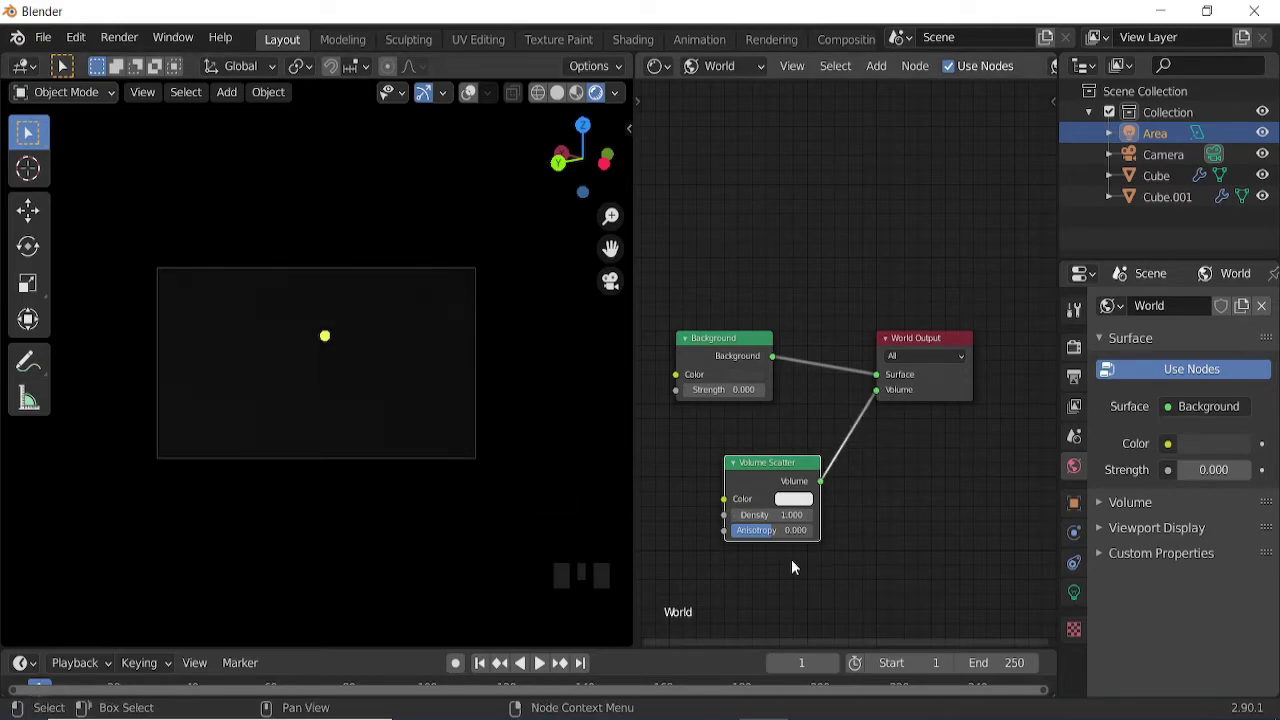
scroll(up, 3)
Step: Lower the Volume Scatter density to 0.040 and enable Ambient Occlusion in the Eevee render settings
drag(791, 579, 882, 449)
drag(882, 449, 1141, 534)
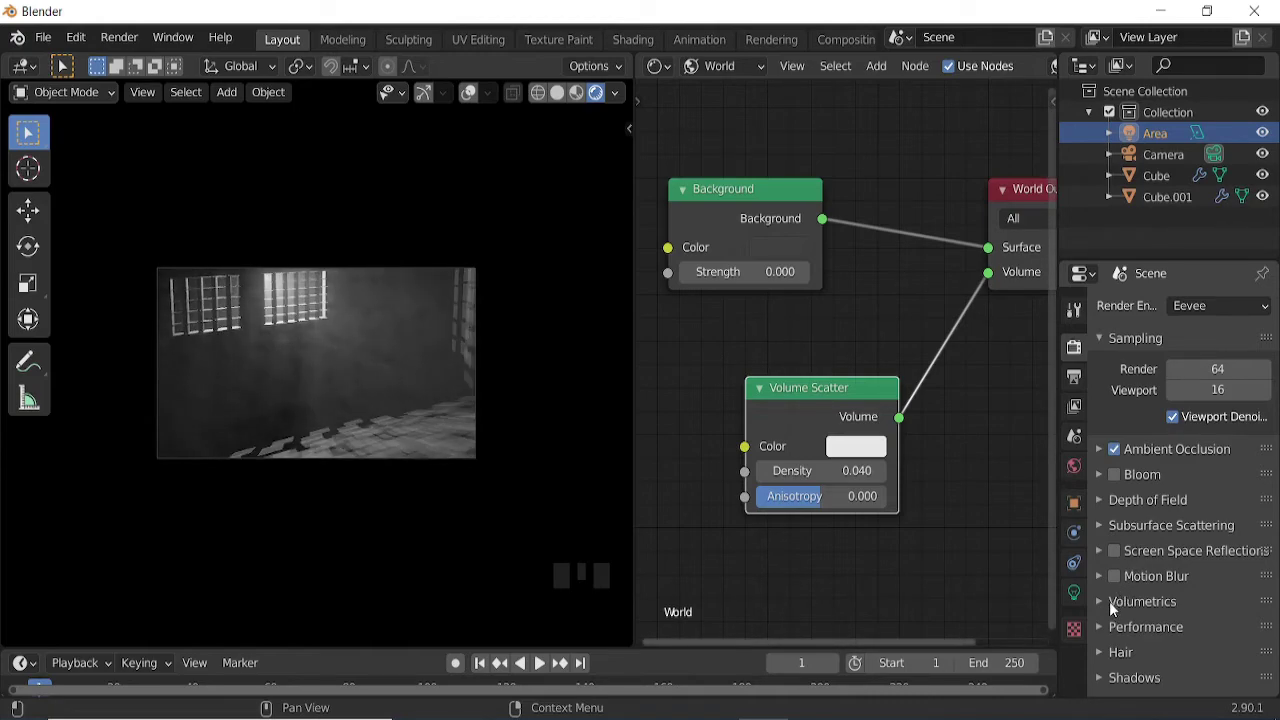
drag(1110, 602, 1192, 526)
scroll(down, 3)
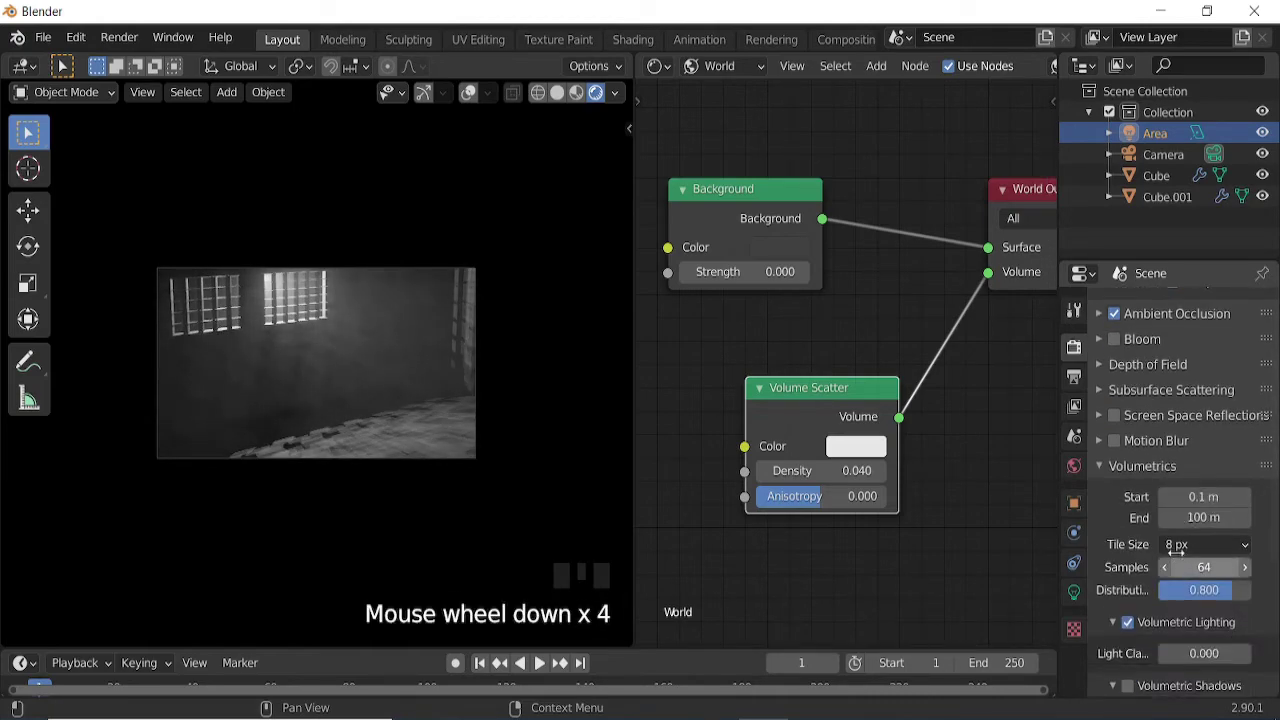